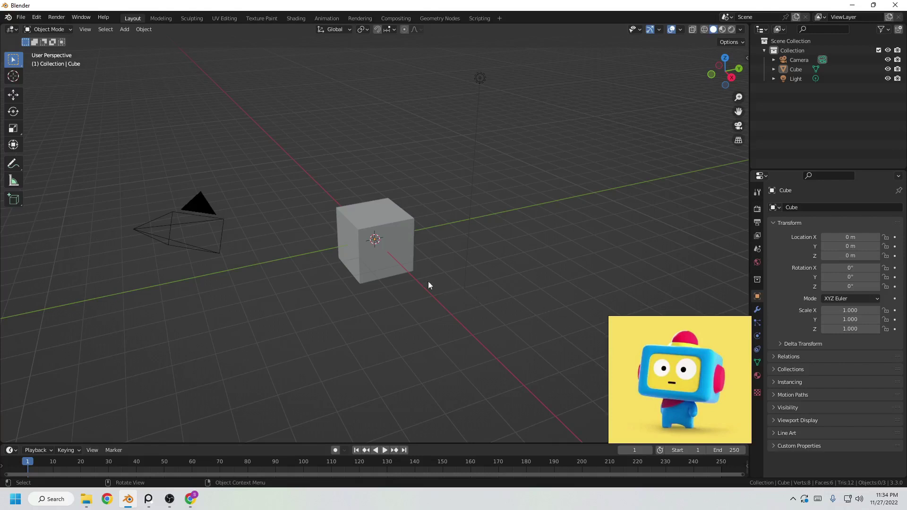
Select and delete all the default objects, leaving the scene empty
drag(366, 251, 466, 202)
click(397, 187)
drag(421, 217, 468, 210)
middle_click(468, 211)
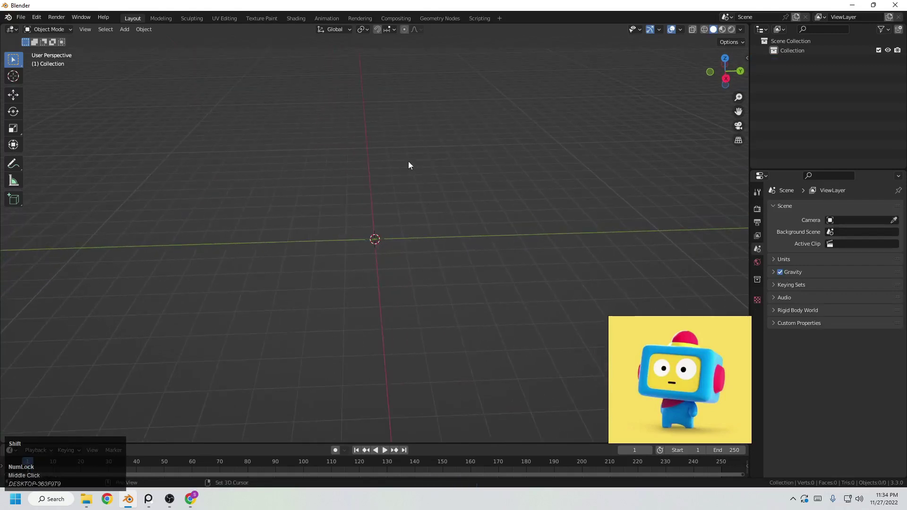
Add a new cube and raise it along Z to about 3.25 m, viewed from the front
key(shift+a)
click(441, 173)
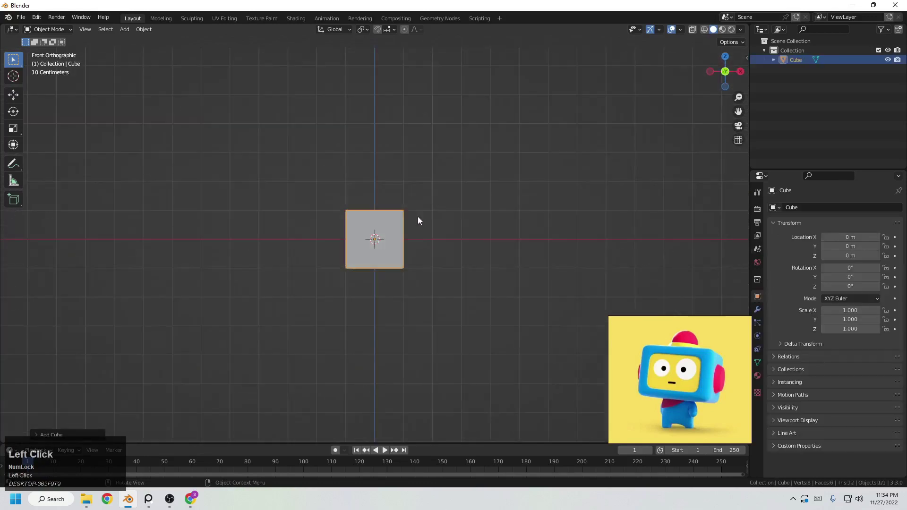
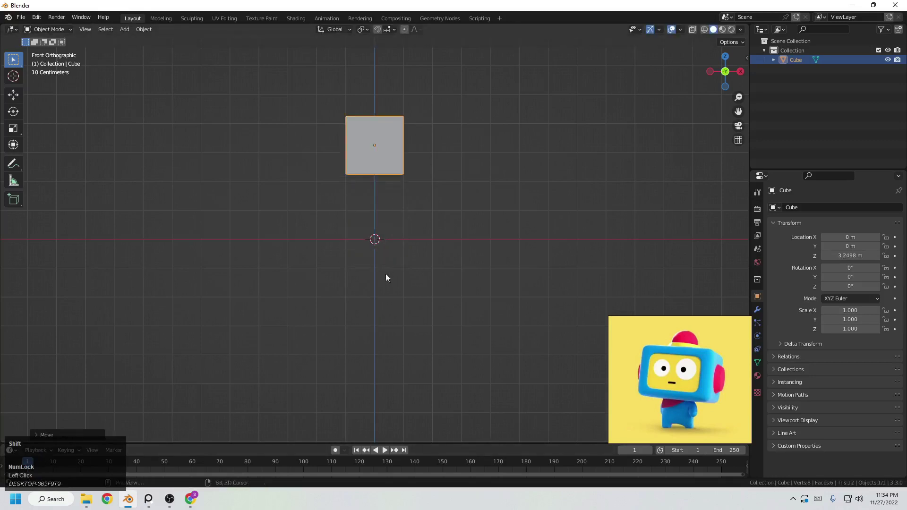
drag(431, 247, 430, 236)
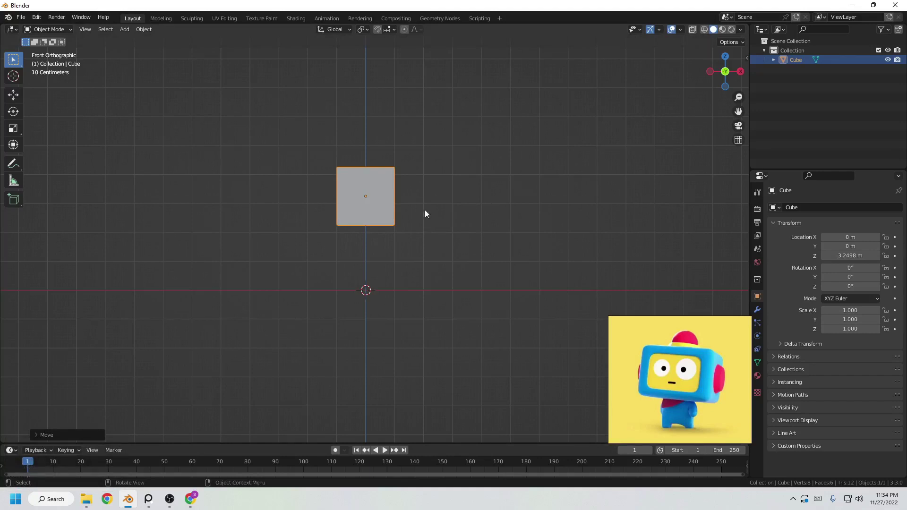
Scale the cube along X into a wider box
key(s)
key(x)
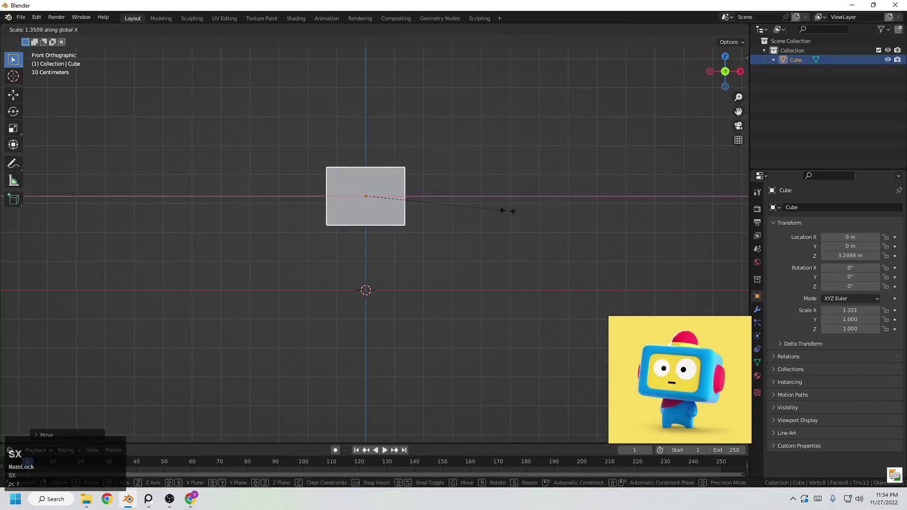
click(526, 218)
middle_click(456, 186)
Apply Rotation & Scale so the box's scale reads 1.0
key(ctrl+a)
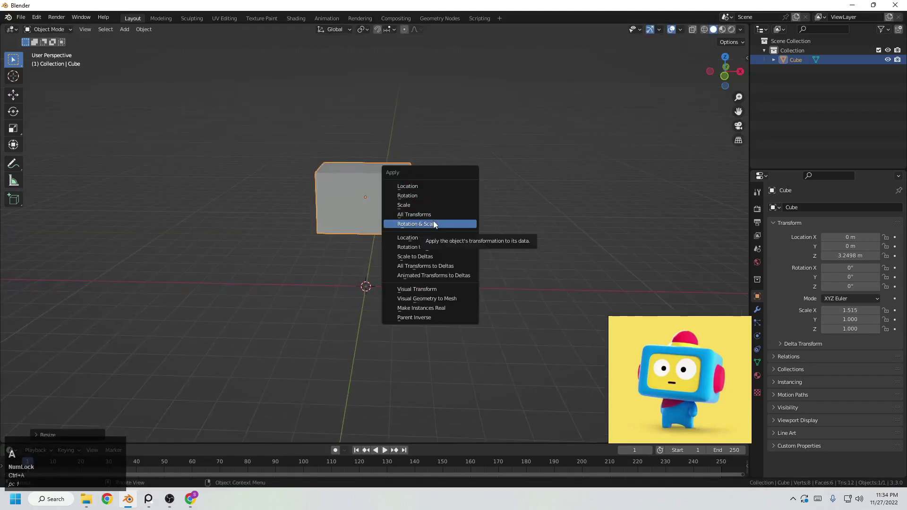
click(436, 226)
middle_click(467, 209)
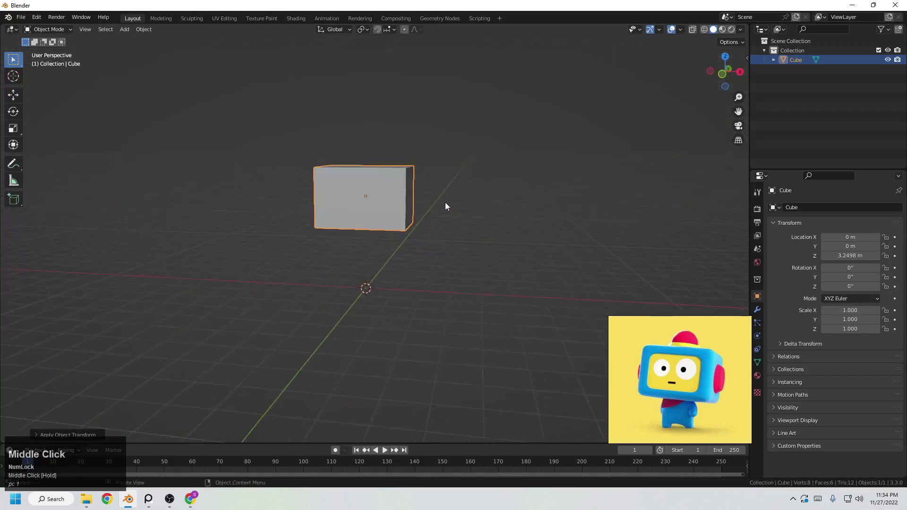
key(g)
right_click(449, 214)
drag(435, 224, 417, 222)
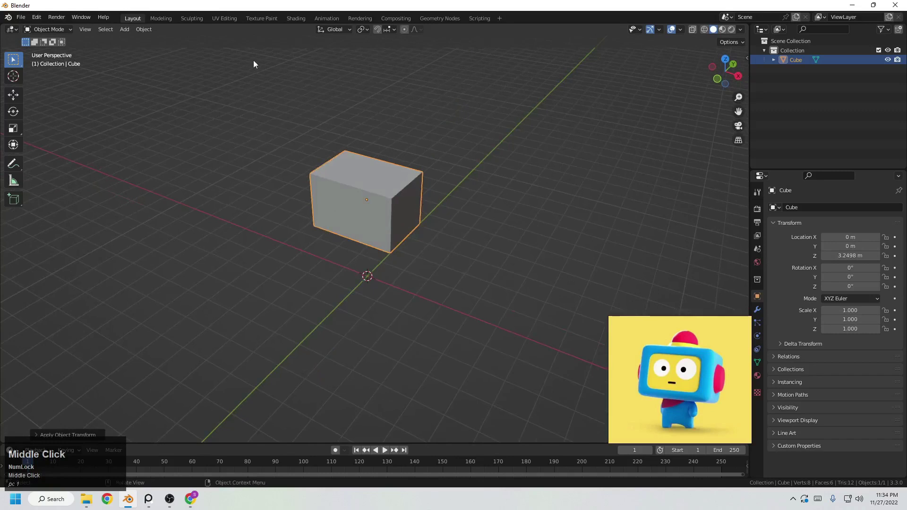
Enter Edit Mode in edge select and select all edges of the box
click(50, 50)
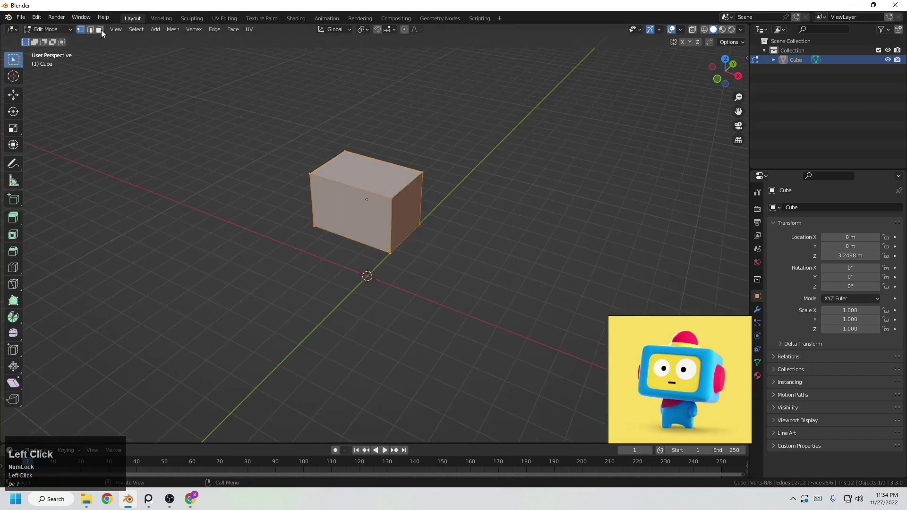
key(Tab)
click(412, 240)
key(Tab)
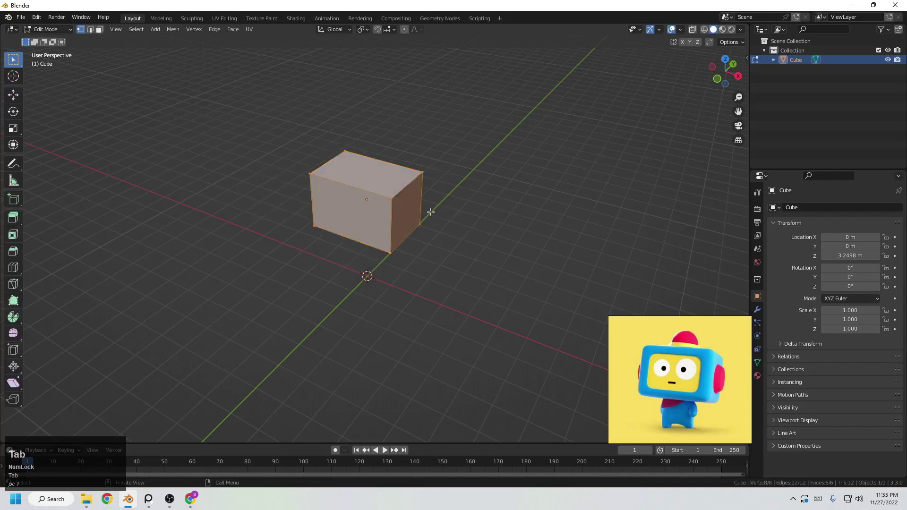
click(91, 33)
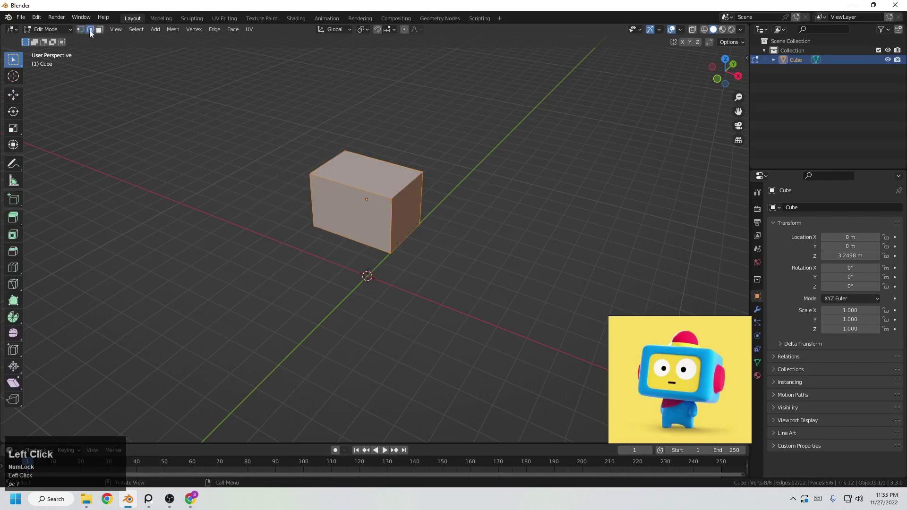
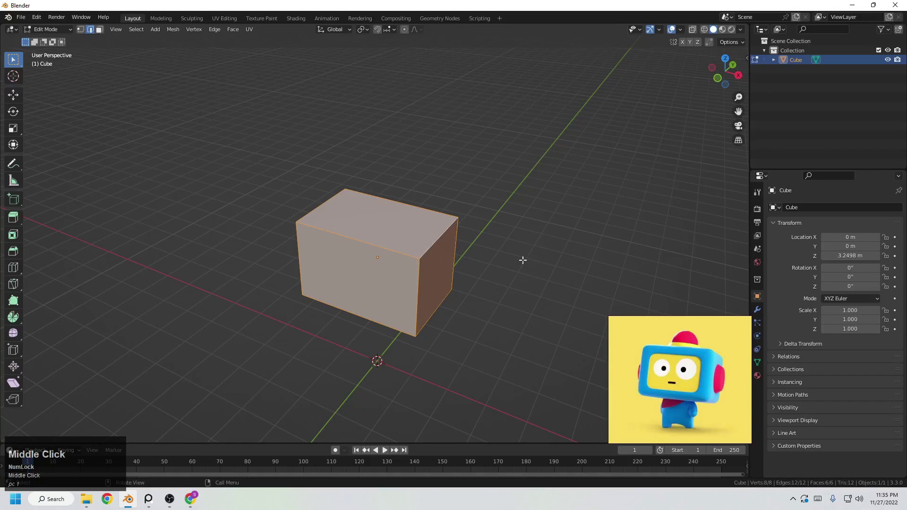
key(Tab)
middle_click(456, 242)
key(Tab)
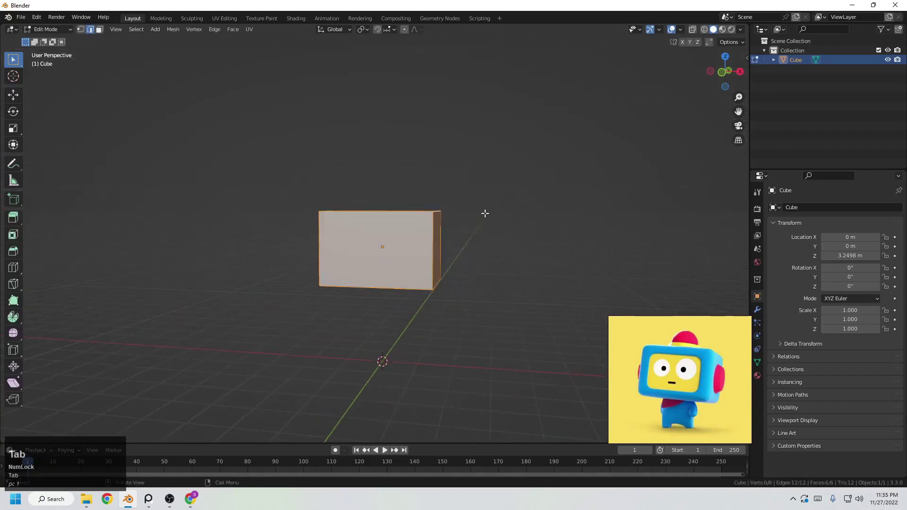
Bevel all edges with extra segments to round the box, then return to Object Mode
key(ctrl+b)
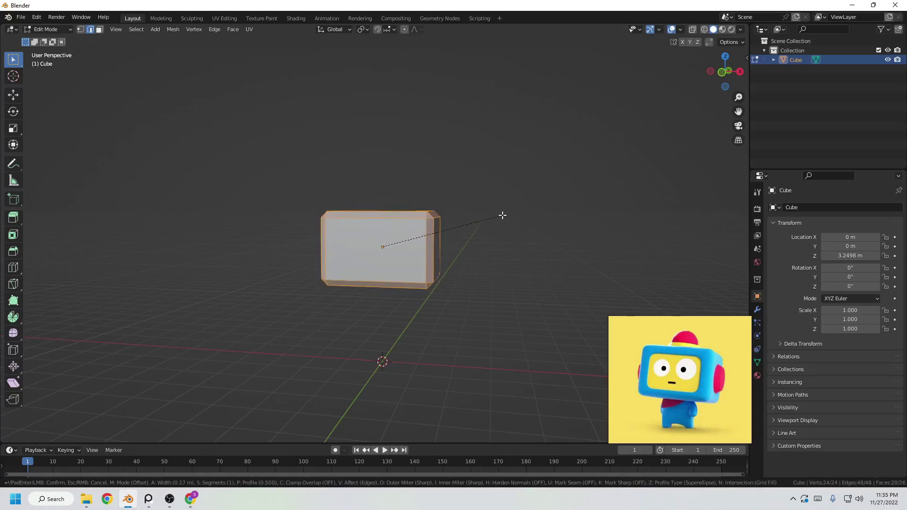
key(ctrl+b)
scroll(up, 3)
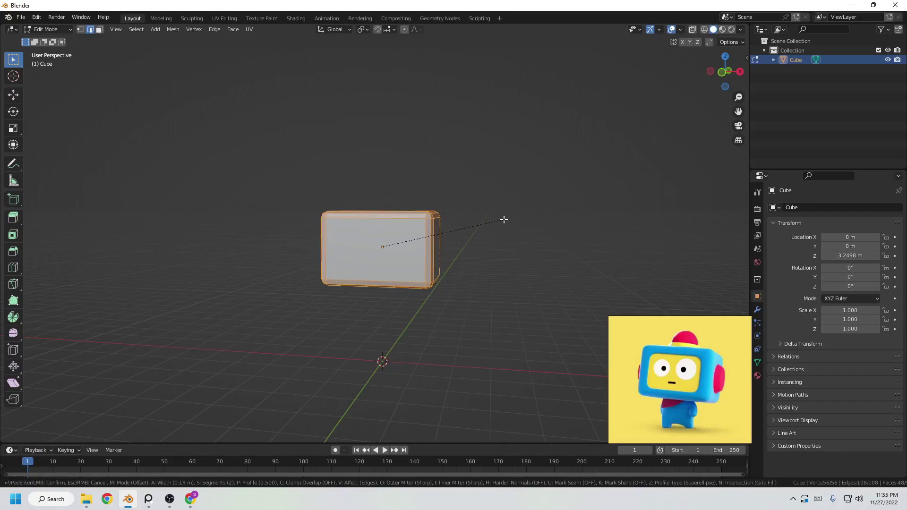
scroll(up, 3)
click(506, 218)
key(Tab)
Give the rounded box smooth shading
drag(344, 255, 429, 244)
scroll(down, 3)
middle_click(356, 227)
right_click(376, 220)
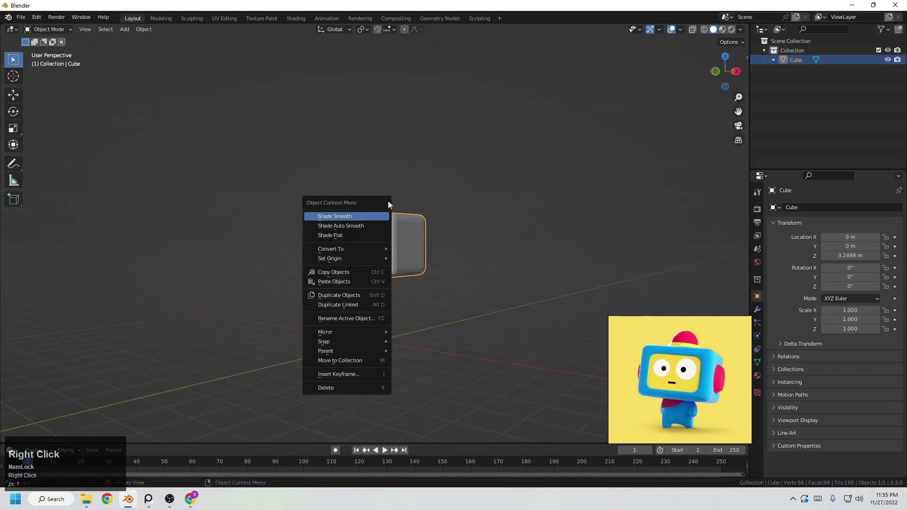
click(399, 209)
middle_click(446, 251)
click(484, 296)
middle_click(465, 294)
click(392, 244)
Orbit around the smooth box and bring up the interaction mode list
key(g)
right_click(357, 288)
drag(445, 279, 424, 291)
scroll(down, 3)
middle_click(400, 290)
click(57, 33)
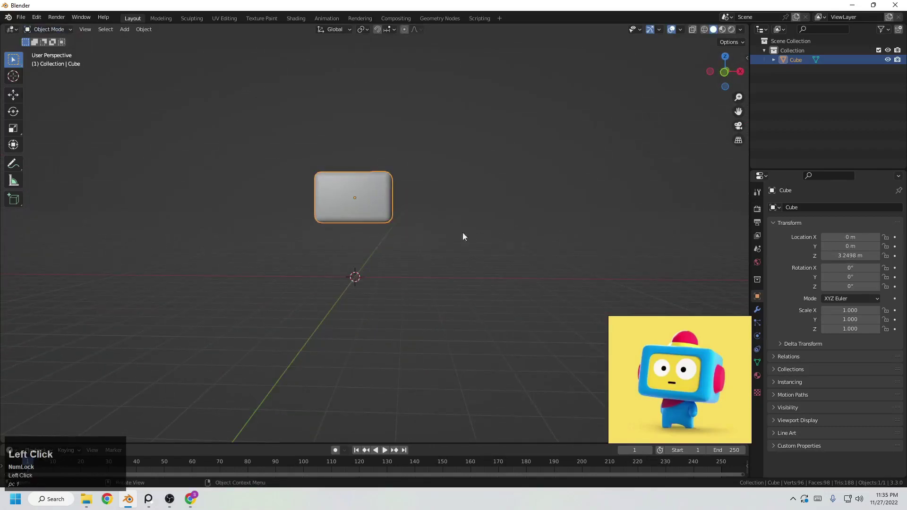
click(60, 35)
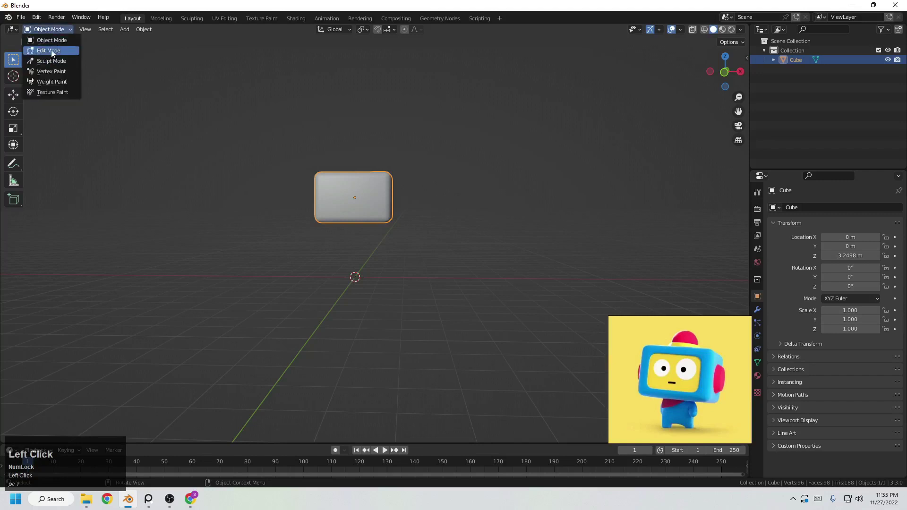
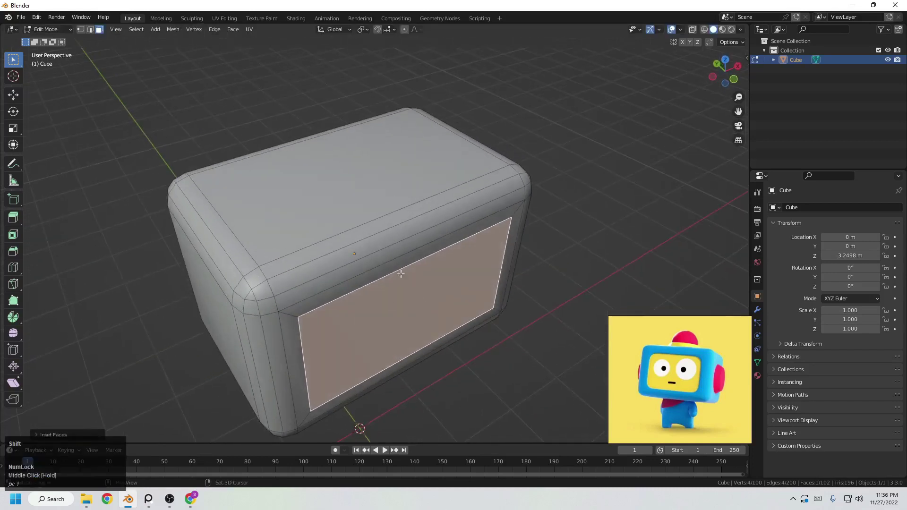
Inset the box's front face and extrude its centre inward to start a recessed screen
middle_click(386, 273)
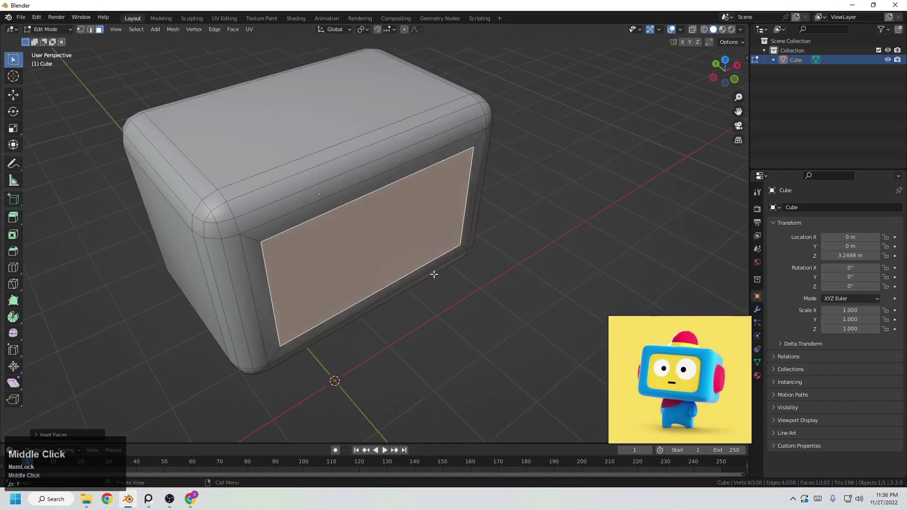
scroll(up, 3)
middle_click(459, 217)
drag(446, 231, 433, 273)
drag(449, 274, 526, 262)
key(e)
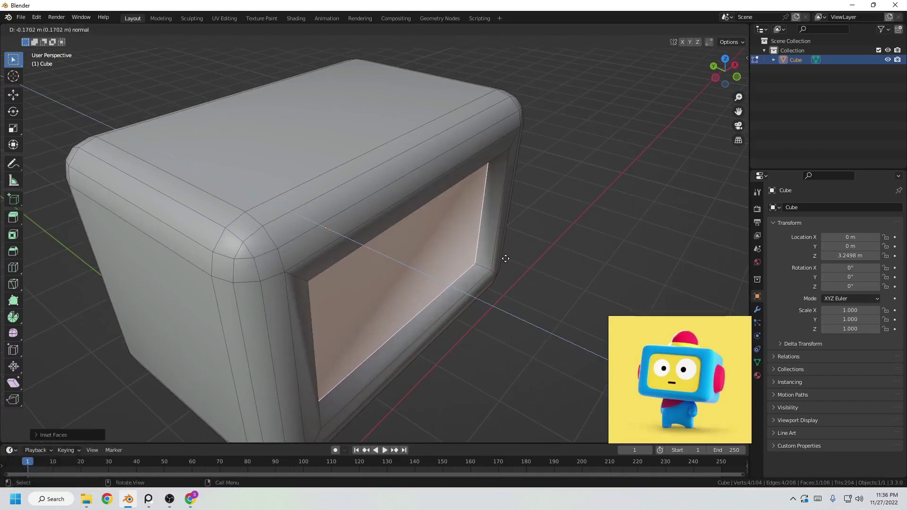
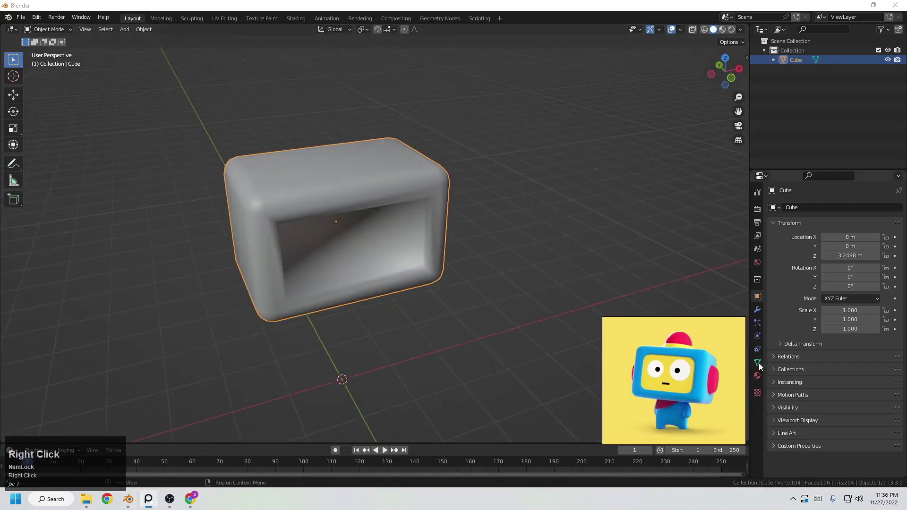
Enable Auto Smooth under Normals in the body's Object Data Properties
click(761, 367)
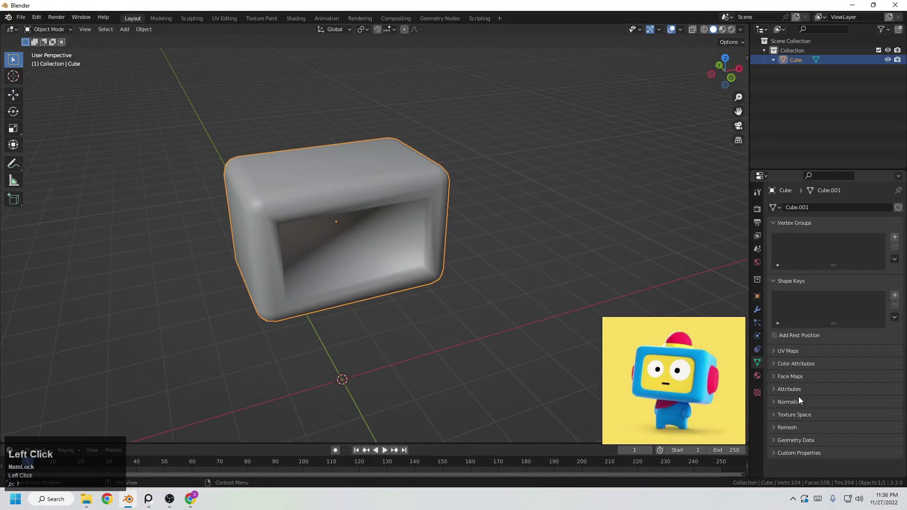
click(805, 408)
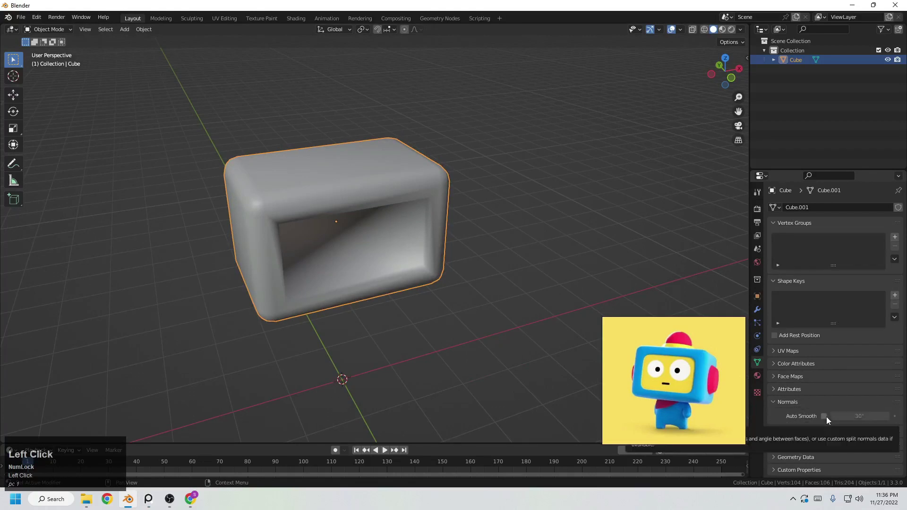
click(756, 421)
middle_click(441, 277)
scroll(up, 3)
scroll(down, 3)
Orbit to look straight at the screen recess, ready to bevel its corners
drag(331, 200, 429, 189)
middle_click(430, 220)
middle_click(460, 239)
scroll(up, 3)
middle_click(384, 242)
scroll(down, 3)
middle_click(321, 207)
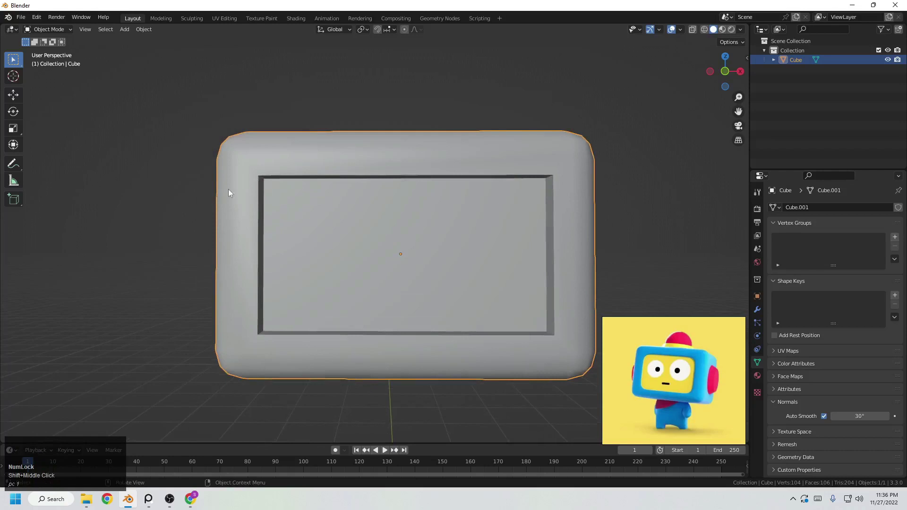
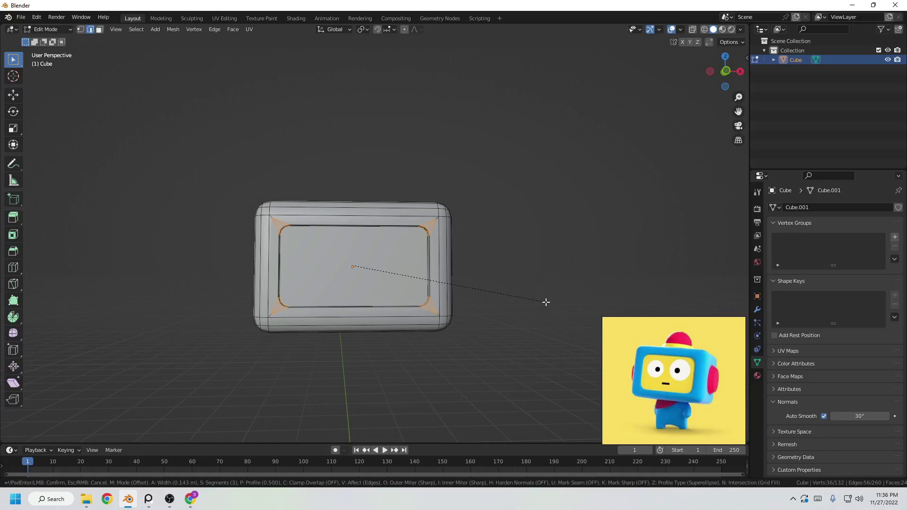
In Edit Mode, round the recess corners and select the inset screen face
scroll(up, 3)
click(545, 299)
middle_click(401, 275)
scroll(up, 3)
middle_click(420, 291)
key(Tab)
scroll(down, 3)
middle_click(424, 286)
click(481, 233)
middle_click(428, 258)
scroll(up, 3)
key(Tab)
middle_click(311, 334)
click(102, 34)
middle_click(316, 344)
Push the screen face inward along Y to deepen the recess, then return to Object Mode
key(g)
key(y)
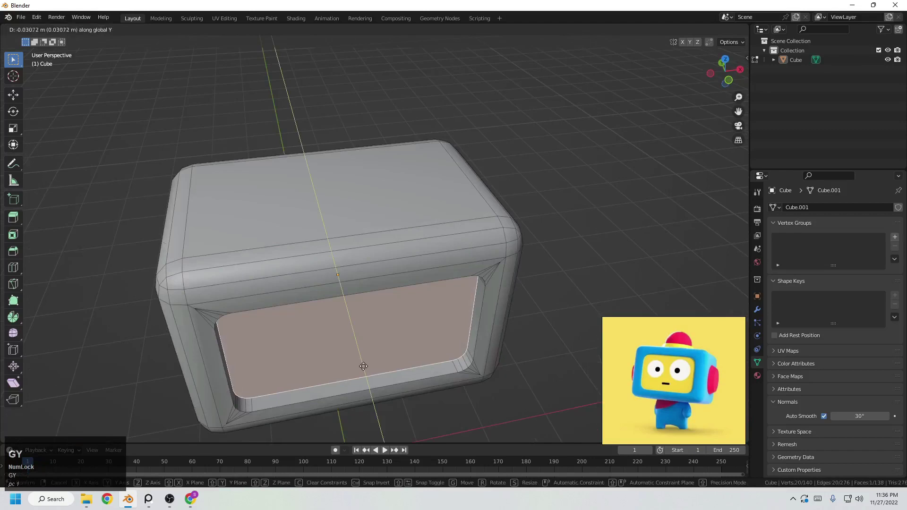
click(363, 365)
scroll(down, 3)
middle_click(382, 364)
key(Tab)
drag(426, 319, 442, 324)
scroll(down, 3)
middle_click(412, 312)
scroll(up, 3)
middle_click(385, 323)
scroll(down, 3)
middle_click(396, 293)
middle_click(419, 281)
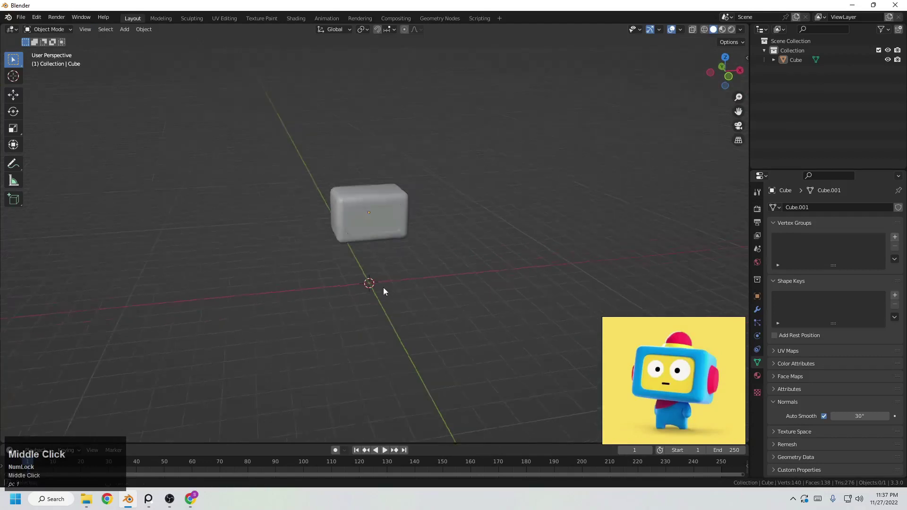
Face the head from the front and add a second cube for the body
middle_click(353, 288)
scroll(up, 3)
drag(355, 289, 398, 292)
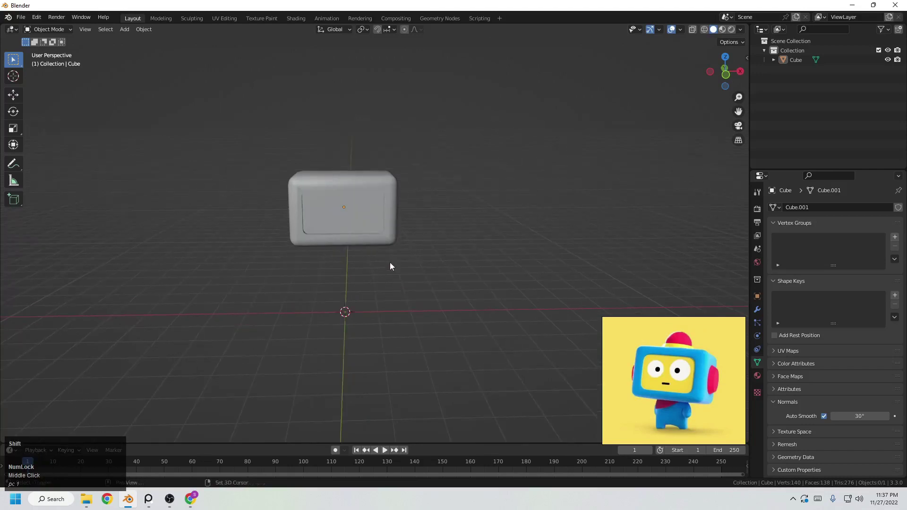
key(shift+a)
click(447, 269)
Move the cube down along Z to sit under the head and scale it thinner along Y
scroll(up, 3)
key(g)
key(z)
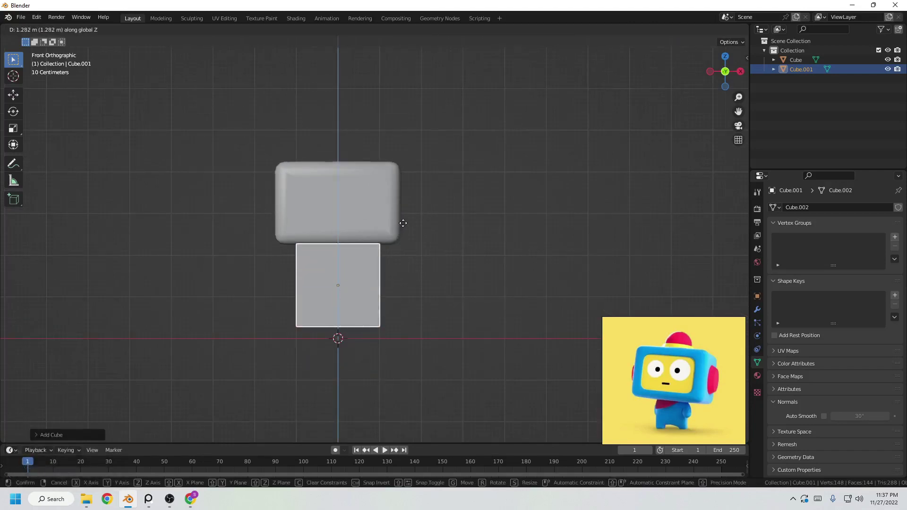
click(408, 224)
scroll(down, 3)
middle_click(425, 253)
scroll(up, 3)
middle_click(529, 253)
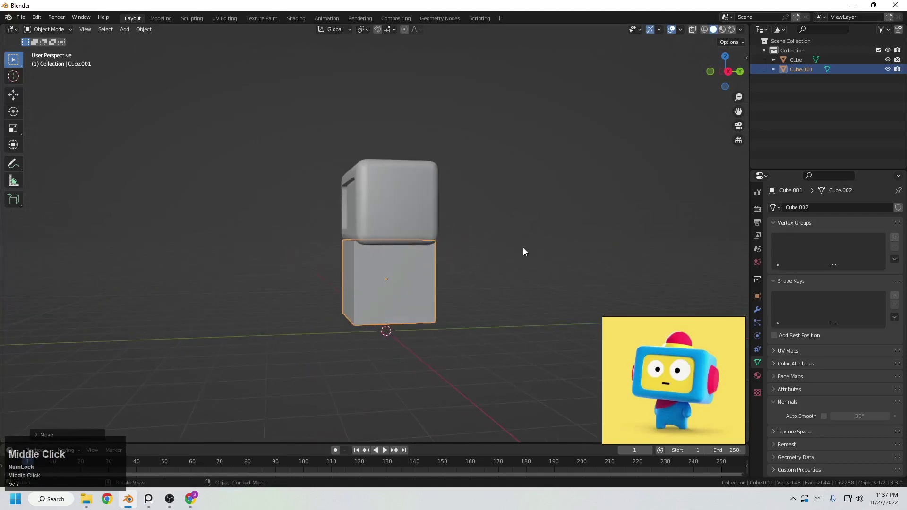
key(s)
text(sy)
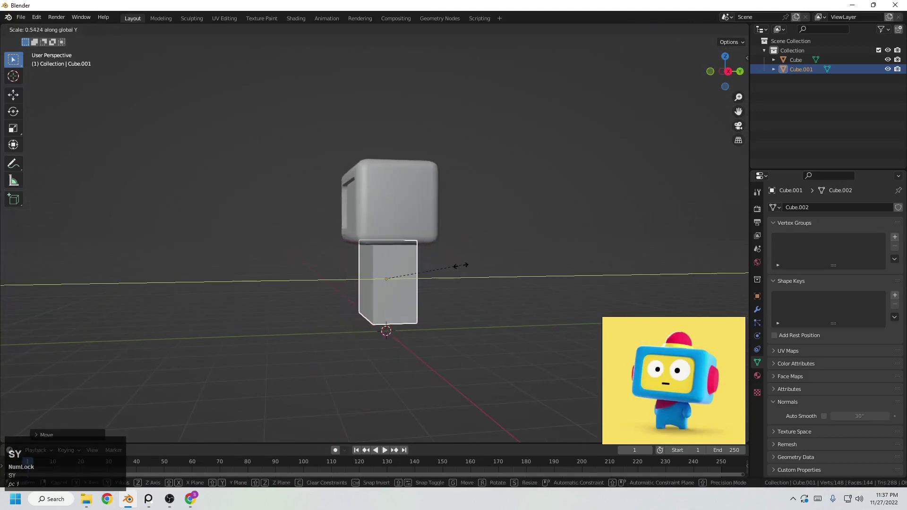
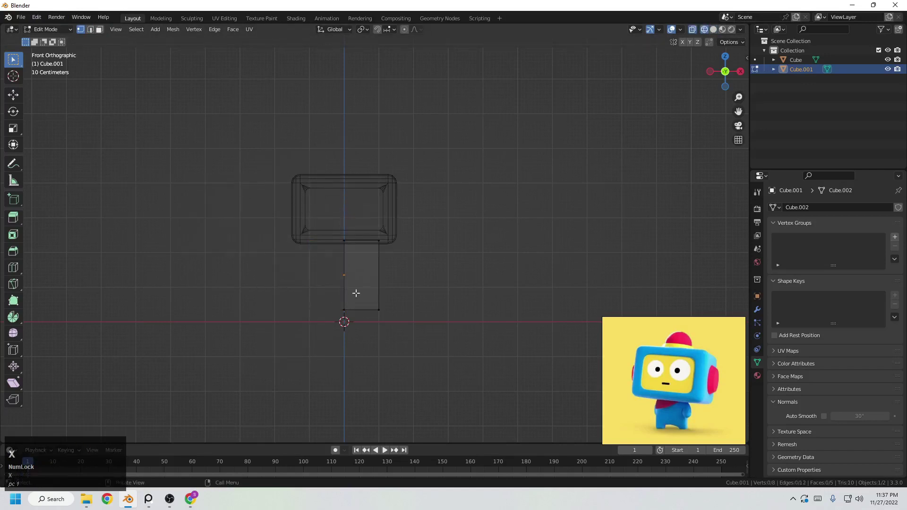
Leave Edit Mode and add a Mirror modifier to the half body
middle_click(317, 290)
key(z)
click(759, 317)
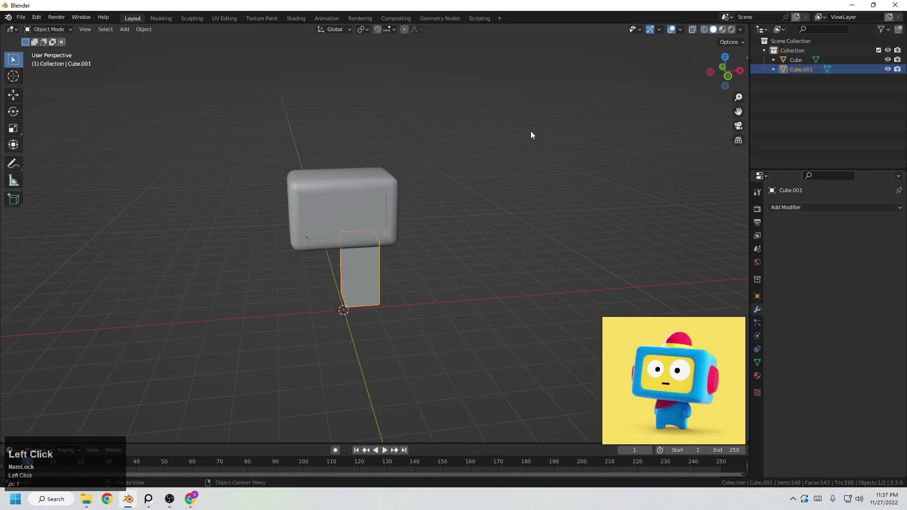
right_click(676, 420)
click(816, 208)
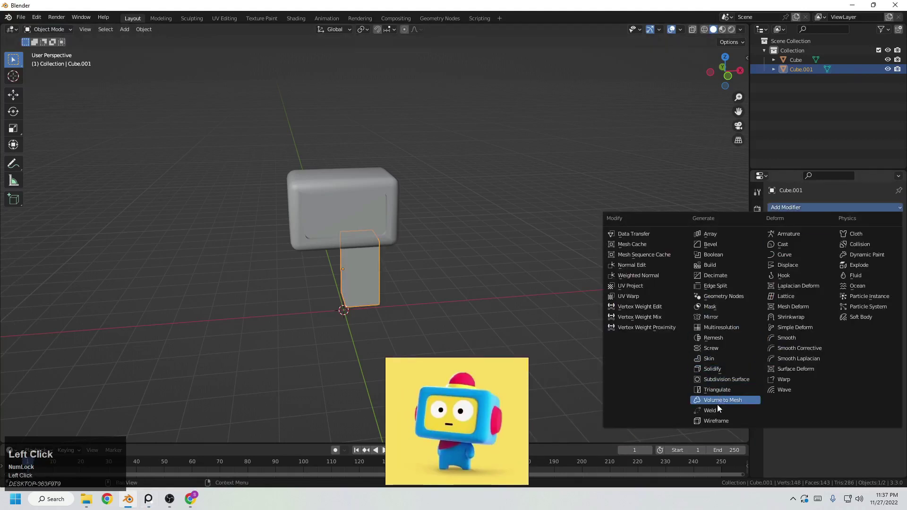
click(721, 316)
Set the Mirror modifier to axis X so the full symmetrical body appears
drag(466, 423, 349, 370)
click(350, 370)
middle_click(392, 323)
drag(645, 398, 382, 369)
click(382, 369)
scroll(up, 3)
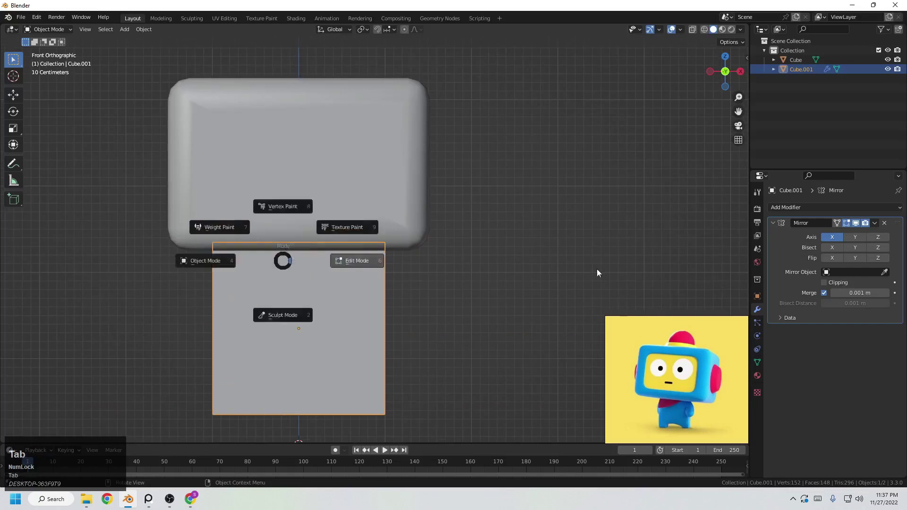
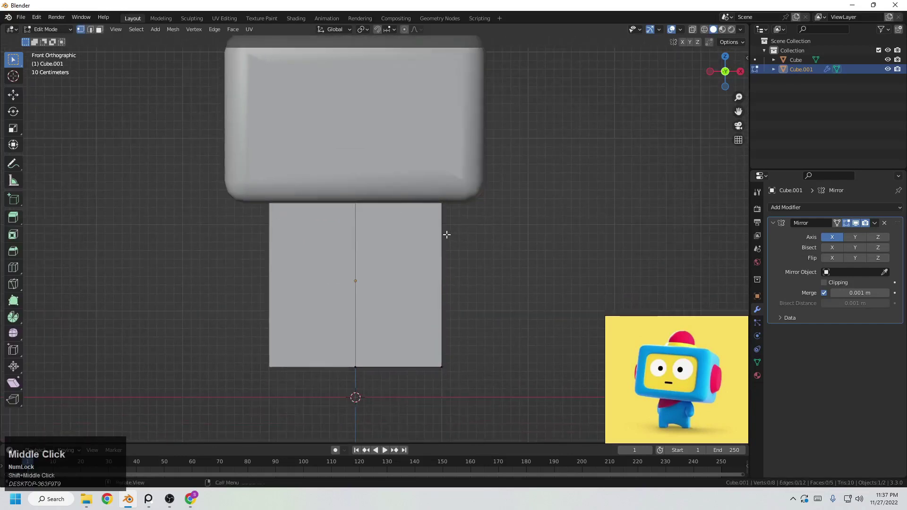
Add a loop cut in the upper body and extrude the upper side face outward for an arm
key(ctrl+r)
click(440, 240)
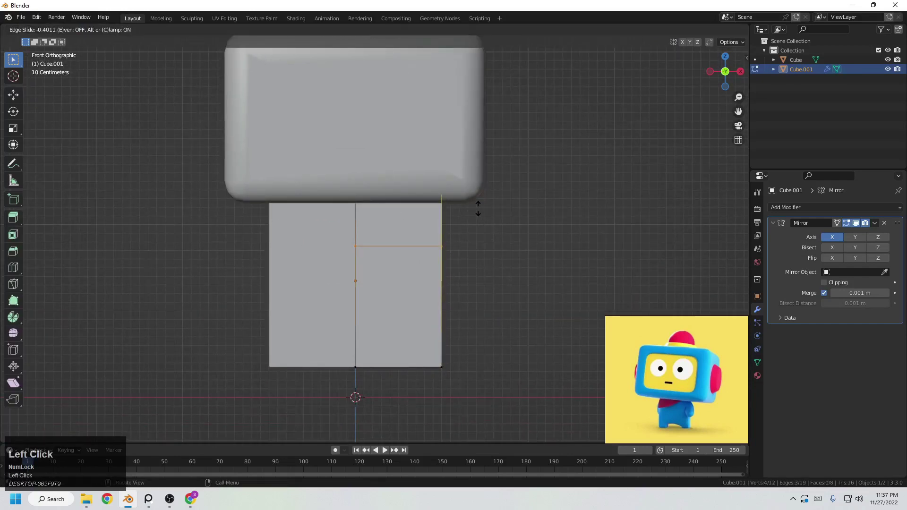
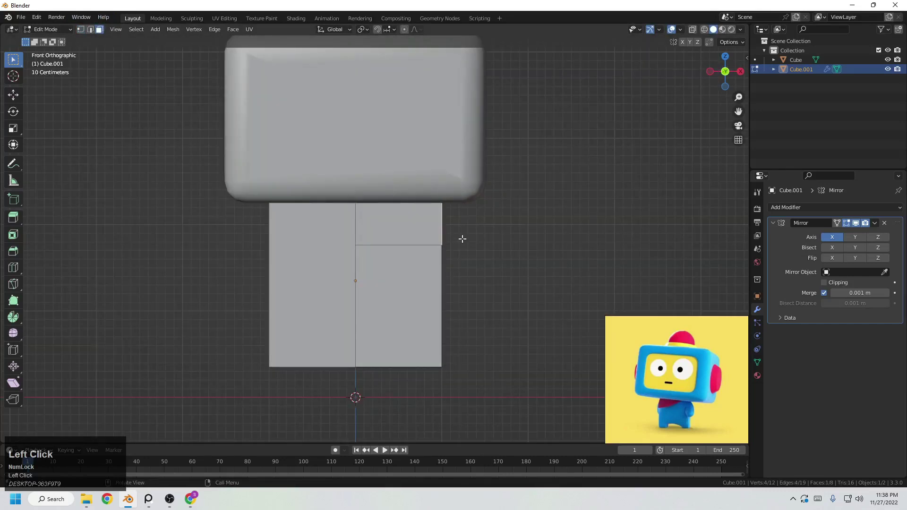
scroll(up, 3)
scroll(down, 3)
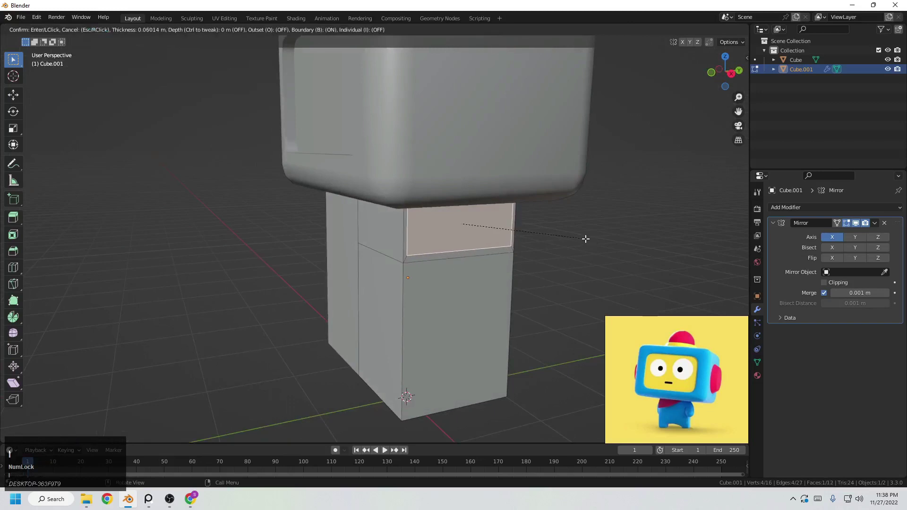
click(582, 236)
Reposition the arm face and scale it thinner along Y
middle_click(532, 249)
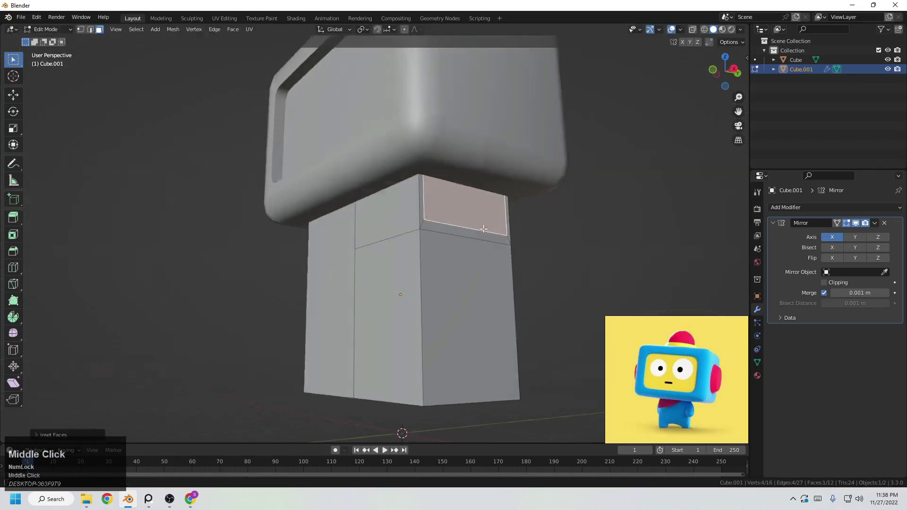
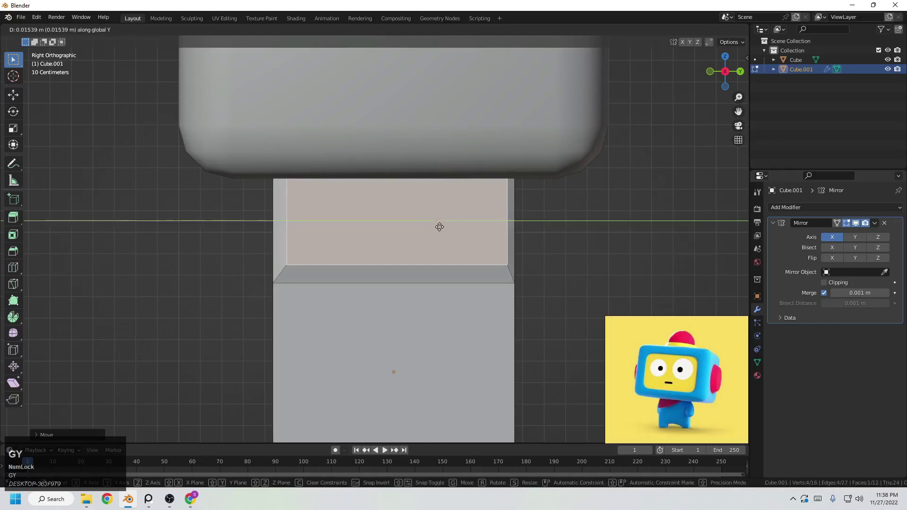
click(444, 226)
key(s)
key(y)
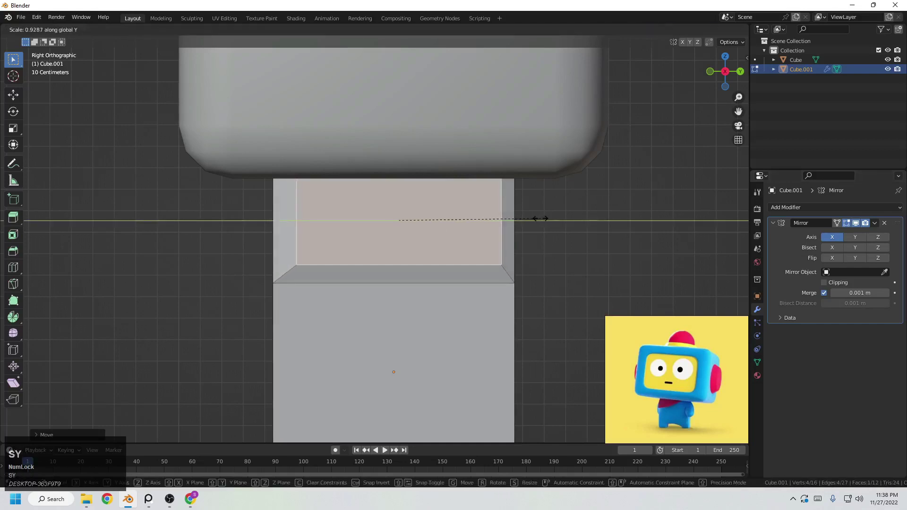
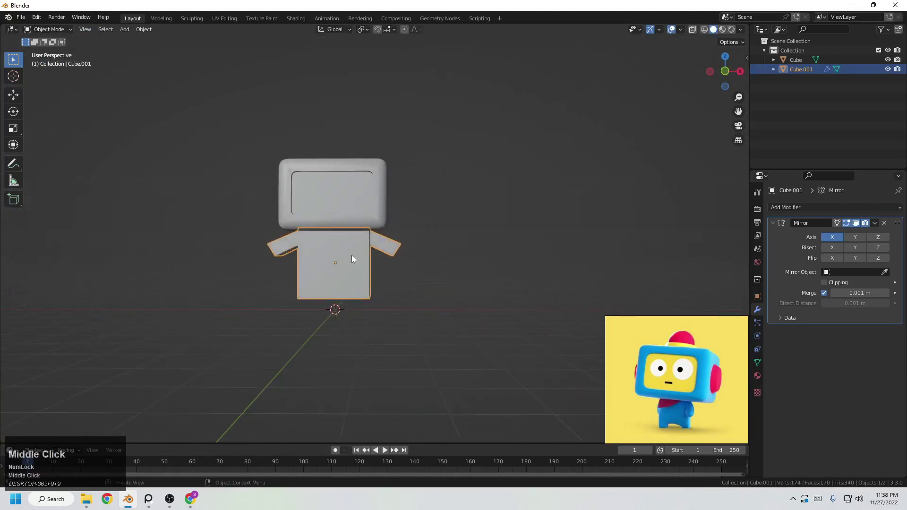
scroll(up, 3)
Select an underside face of the body to extrude a stubby leg downward
key(Tab)
middle_click(383, 324)
scroll(up, 3)
click(396, 240)
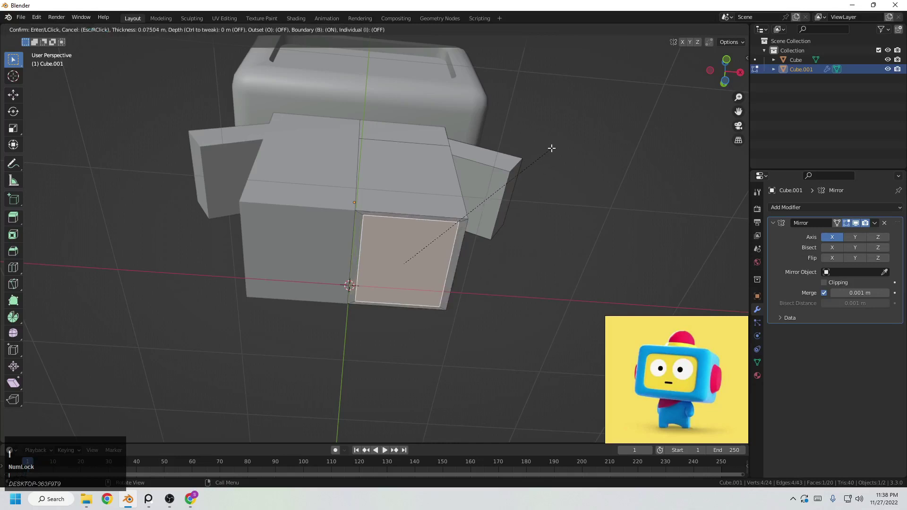
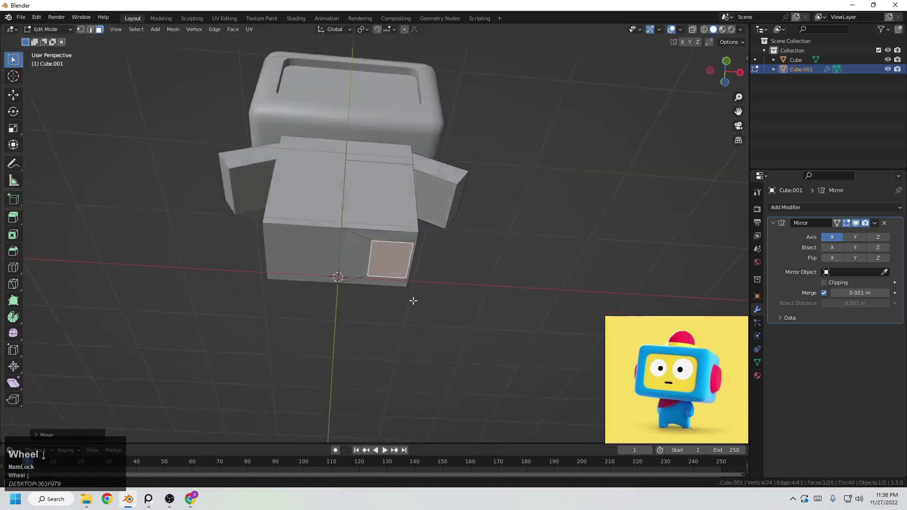
scroll(up, 3)
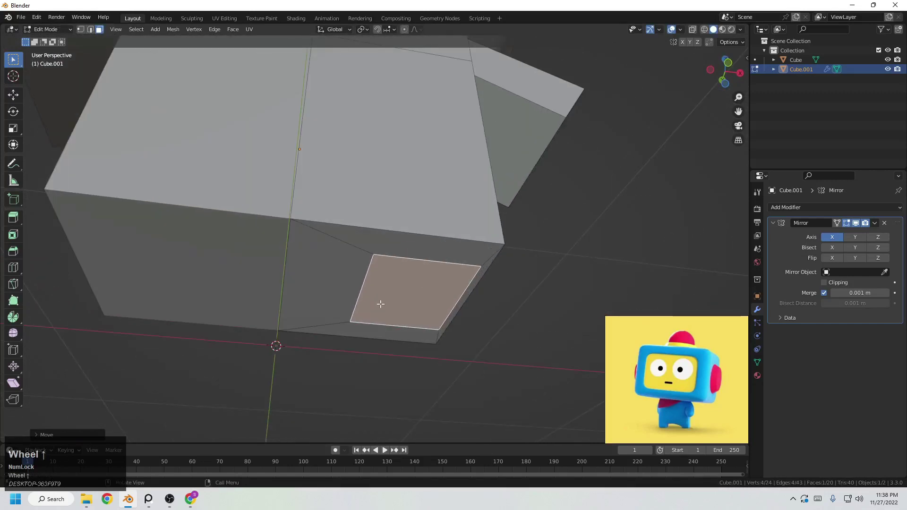
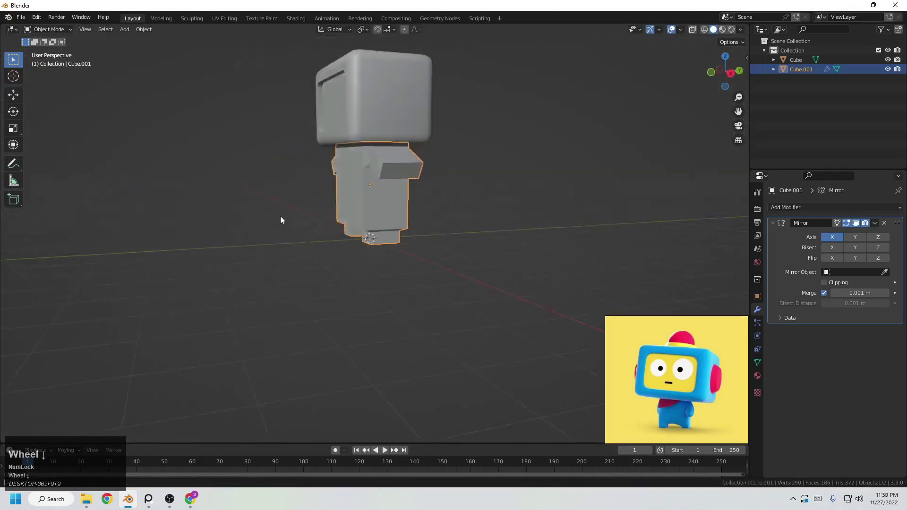
Add a Subdivision Surface modifier to the body with viewport level 2 matching the render level
middle_click(291, 227)
middle_click(389, 226)
scroll(down, 3)
middle_click(415, 206)
scroll(up, 3)
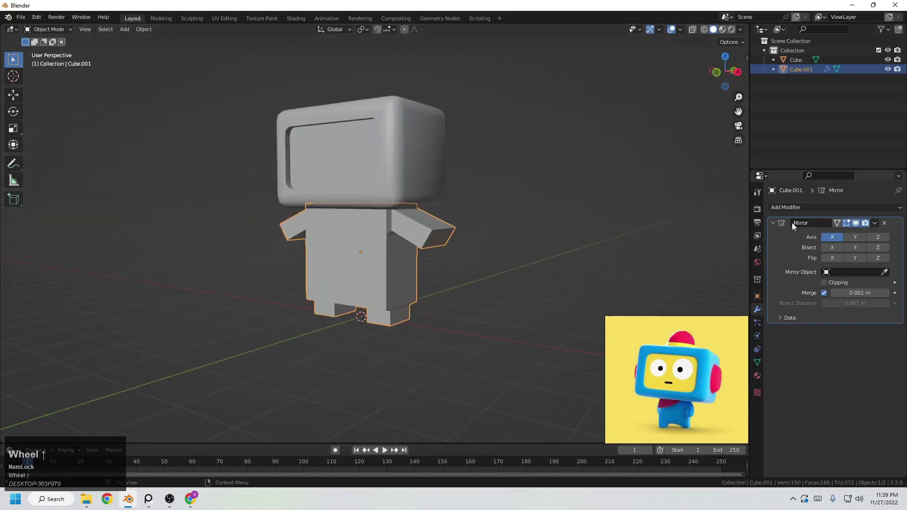
key(ctrl+a)
click(397, 214)
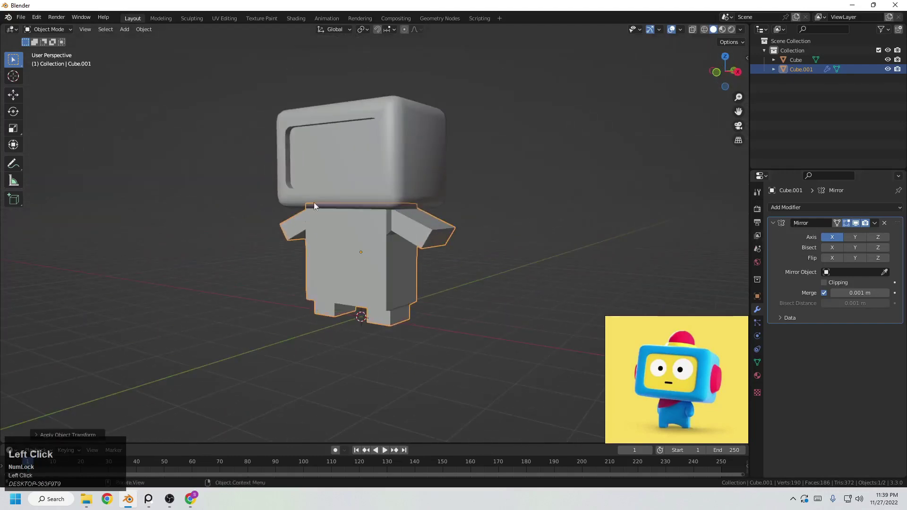
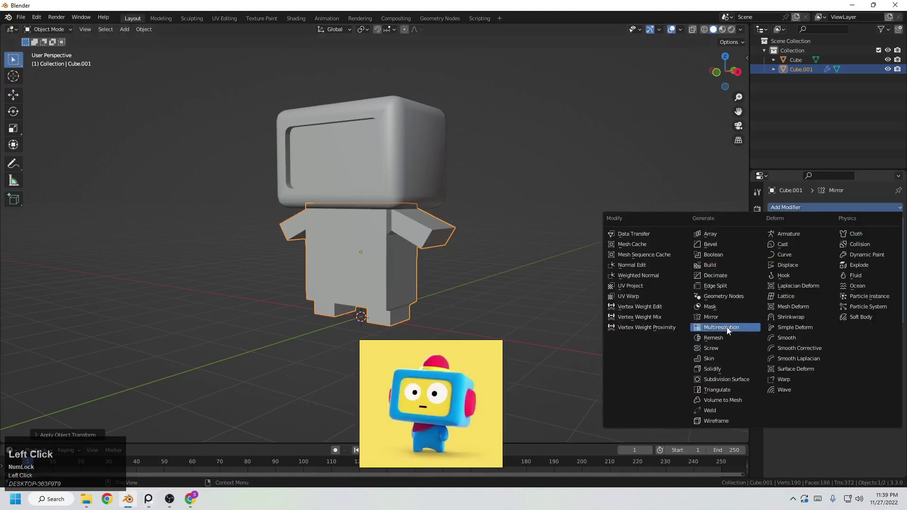
drag(464, 390, 893, 360)
click(893, 361)
middle_click(368, 268)
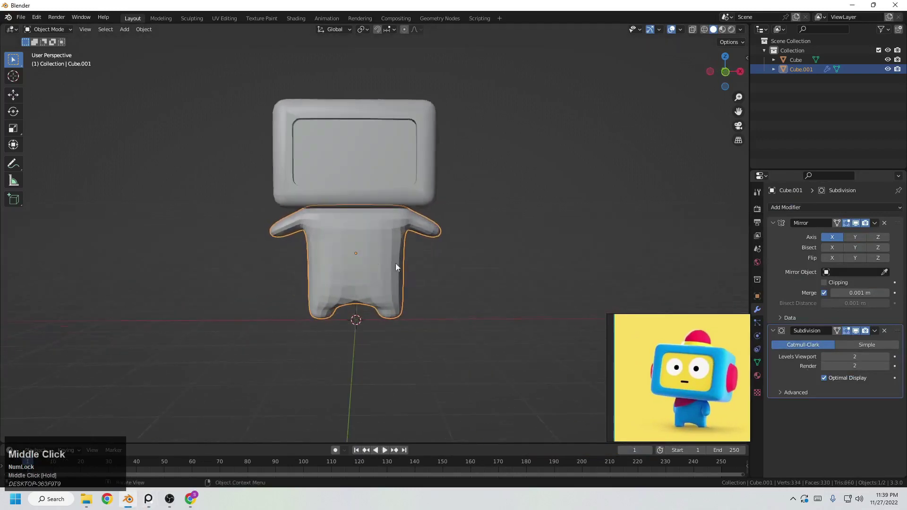
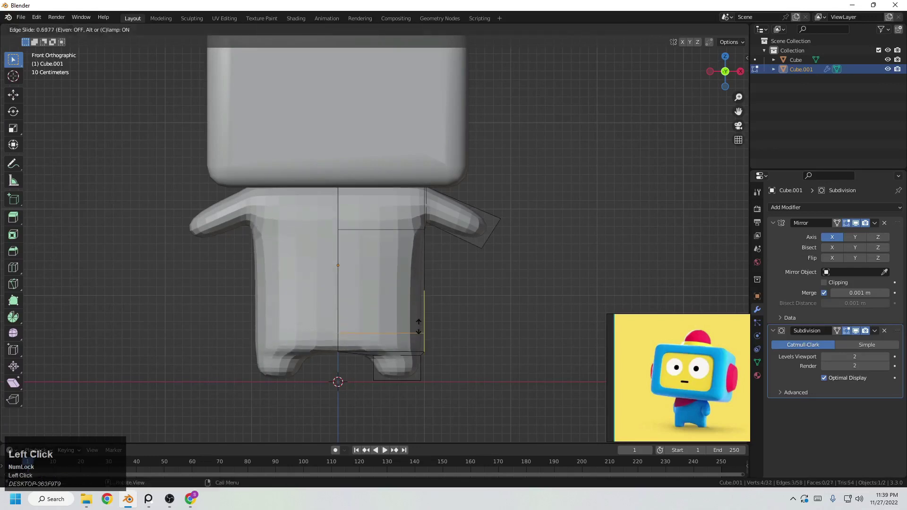
Select the arm-end loop and move it vertically with proportional editing, adjusting the falloff
click(420, 330)
middle_click(418, 271)
scroll(up, 3)
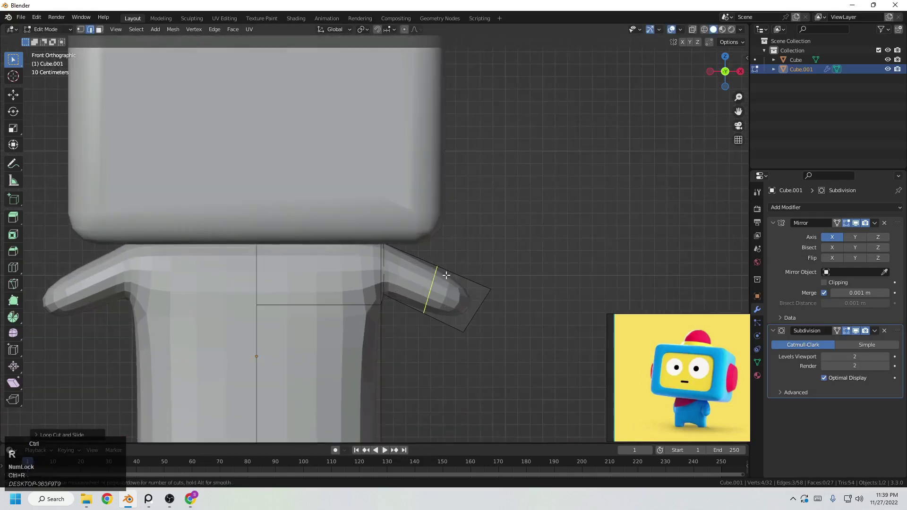
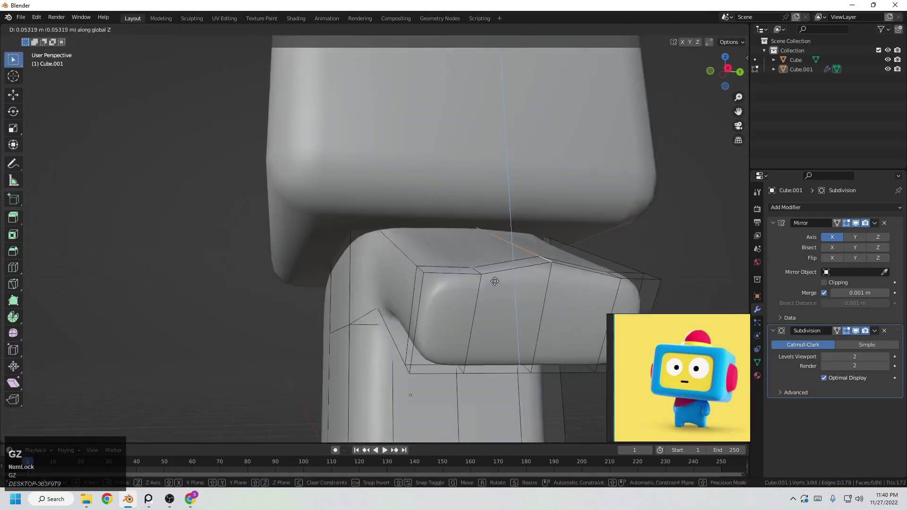
right_click(497, 288)
click(409, 30)
key(g)
key(z)
scroll(up, 3)
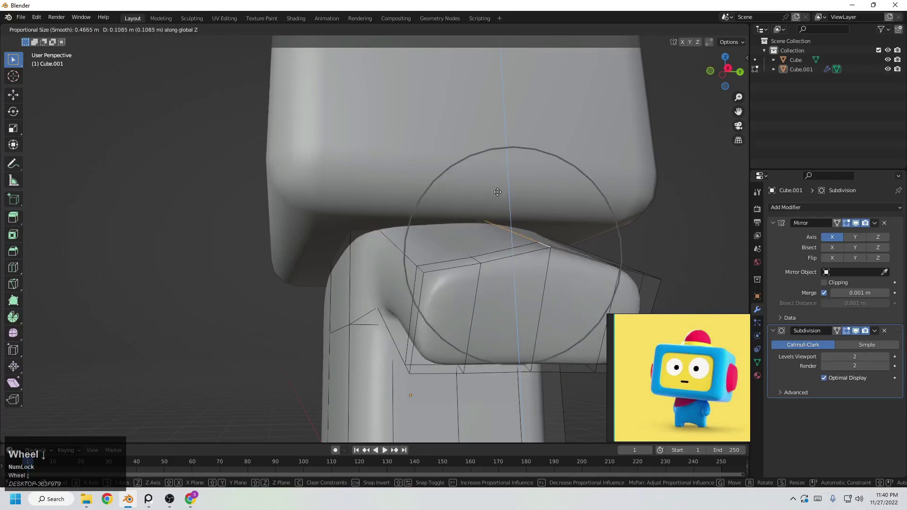
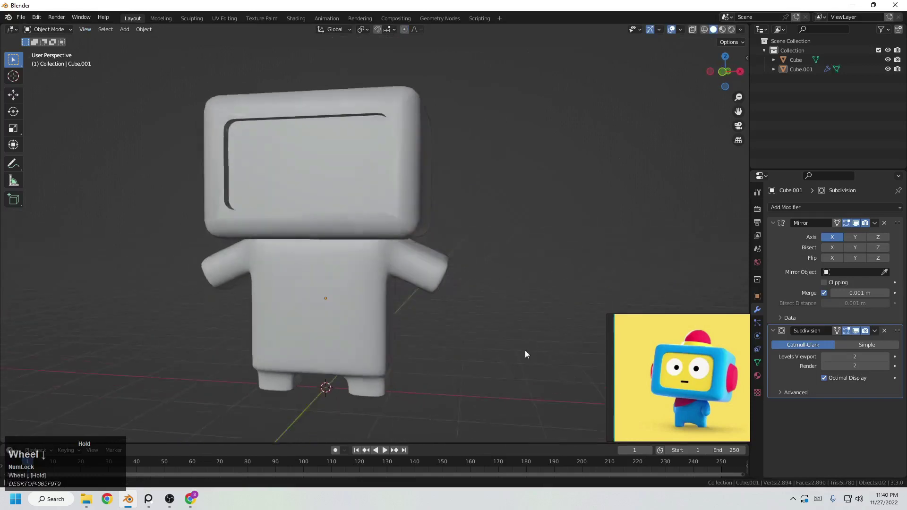
Confirm the arm bend and orbit around the robot to inspect the curved arms
middle_click(471, 320)
scroll(down, 3)
scroll(up, 3)
scroll(down, 3)
drag(492, 317, 517, 313)
scroll(up, 3)
middle_click(451, 307)
click(406, 316)
middle_click(440, 335)
middle_click(406, 295)
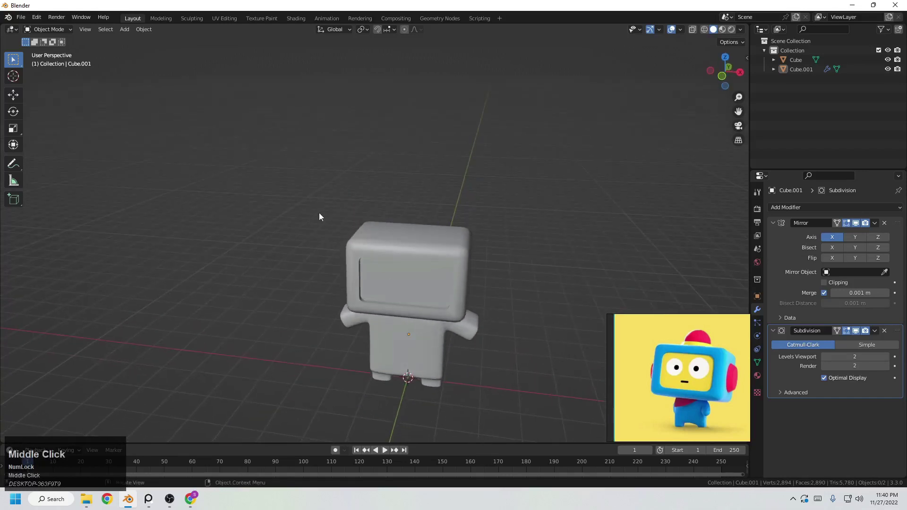
Select the head's top face and snap the 3D cursor to its centre with Shift+S Cursor to Selected
middle_click(416, 254)
scroll(up, 3)
click(407, 220)
key(Tab)
click(356, 244)
middle_click(405, 261)
key(Tab)
middle_click(624, 294)
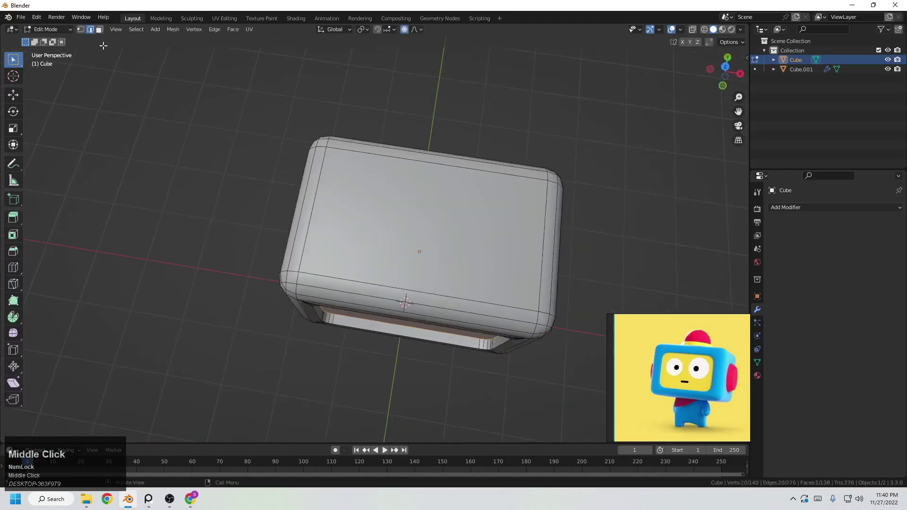
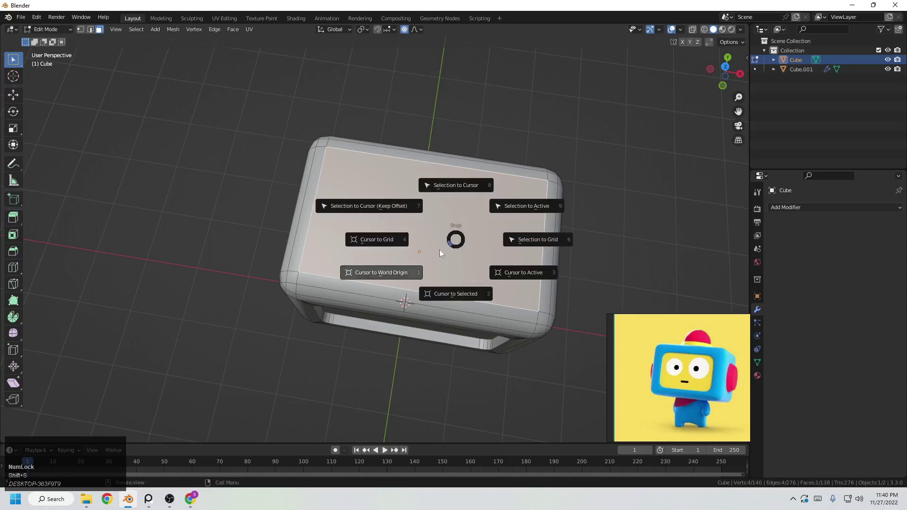
click(416, 270)
key(shift+s)
key(shift+s)
scroll(down, 3)
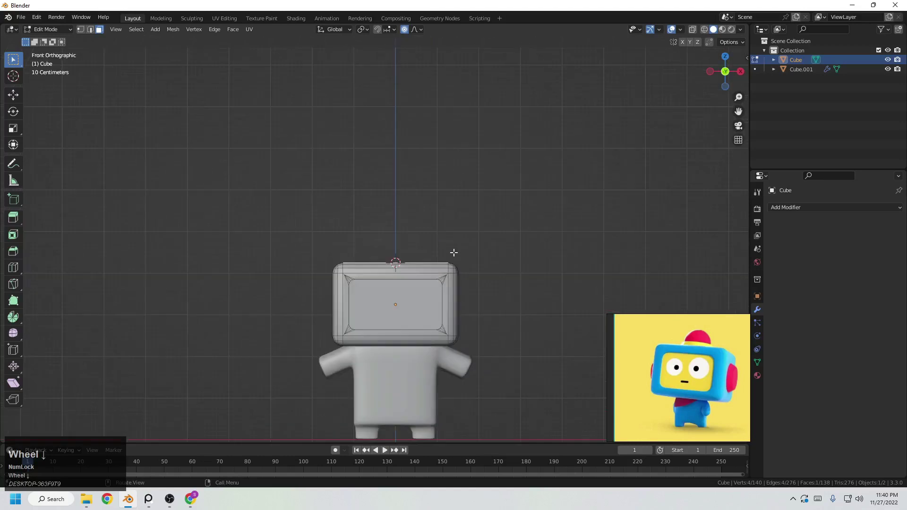
middle_click(445, 241)
scroll(up, 3)
key(Tab)
scroll(down, 3)
middle_click(465, 235)
Add a UV Sphere at the cursor, scale it down and move it vertically onto the head
key(shift+a)
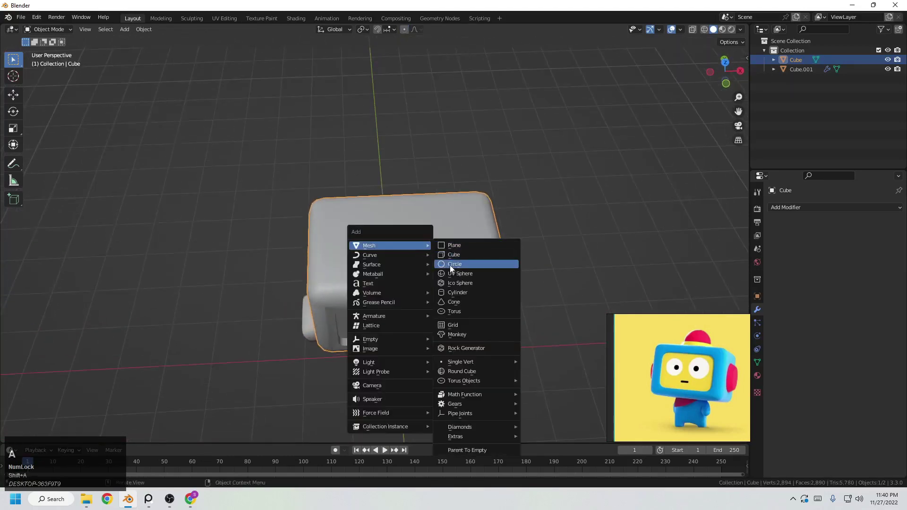
click(454, 277)
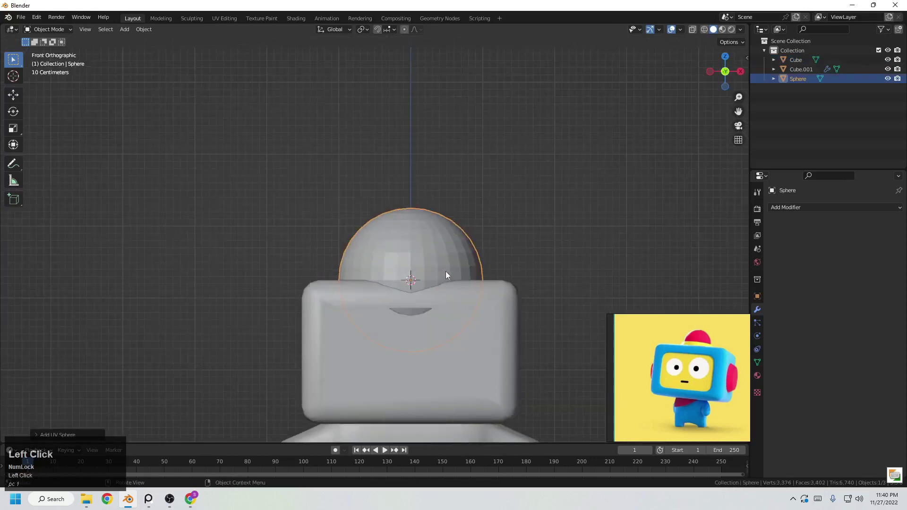
scroll(up, 3)
scroll(down, 3)
middle_click(516, 378)
scroll(up, 3)
key(s)
click(412, 329)
key(g)
key(z)
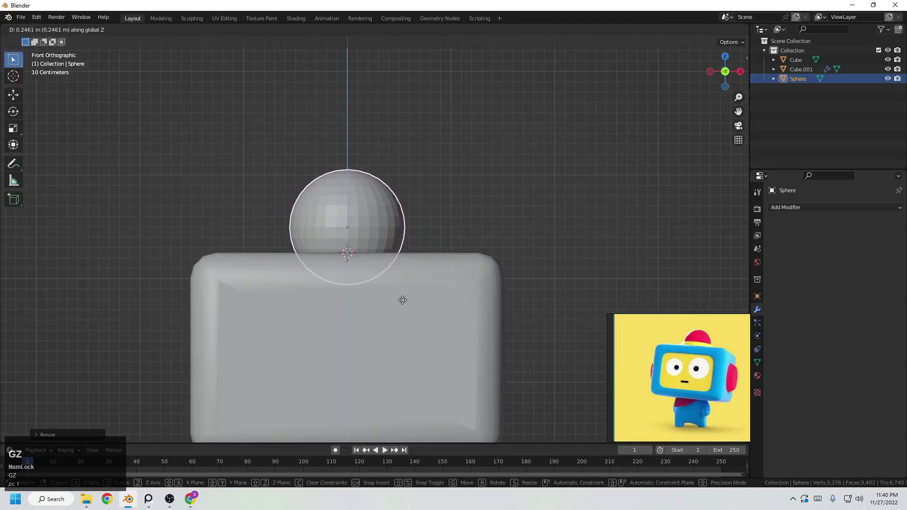
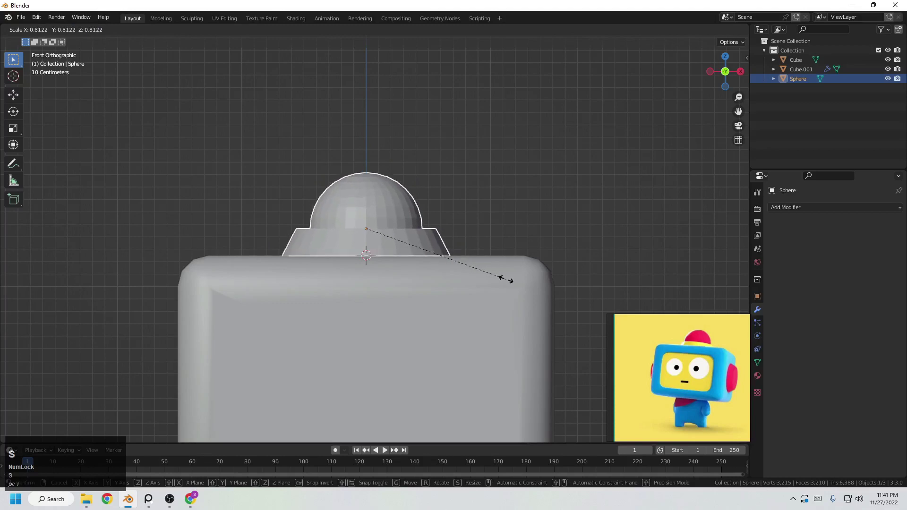
click(501, 283)
Pull the sphere's lower ring down and widen it into a flared base for the dome
key(g)
key(z)
click(503, 286)
middle_click(416, 290)
key(s)
click(480, 284)
scroll(down, 3)
middle_click(454, 266)
middle_click(461, 242)
Shade the dome smooth and turn on Auto Smooth
right_click(394, 216)
click(392, 215)
scroll(down, 3)
scroll(up, 3)
click(762, 368)
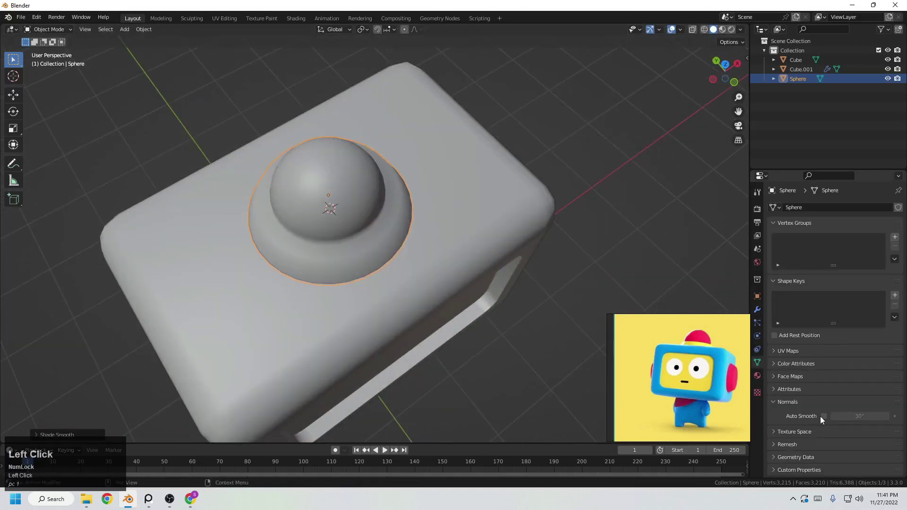
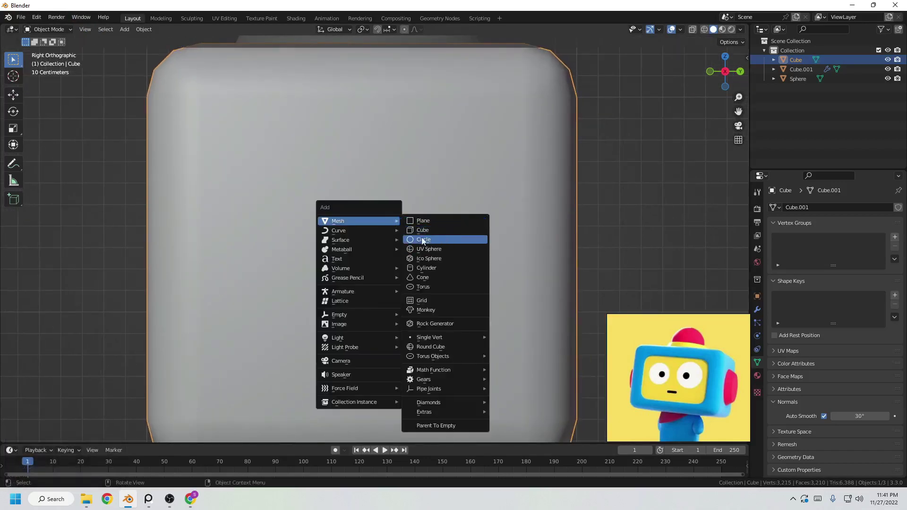
Add a Circle mesh at the head's side, rotate it 90° on Y and shrink it to ear size
key(shift+a)
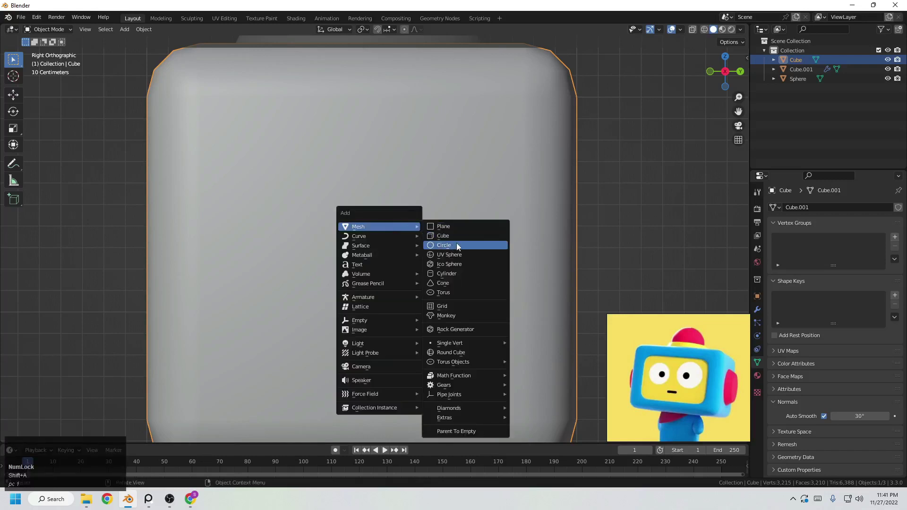
click(459, 247)
scroll(down, 3)
key(r)
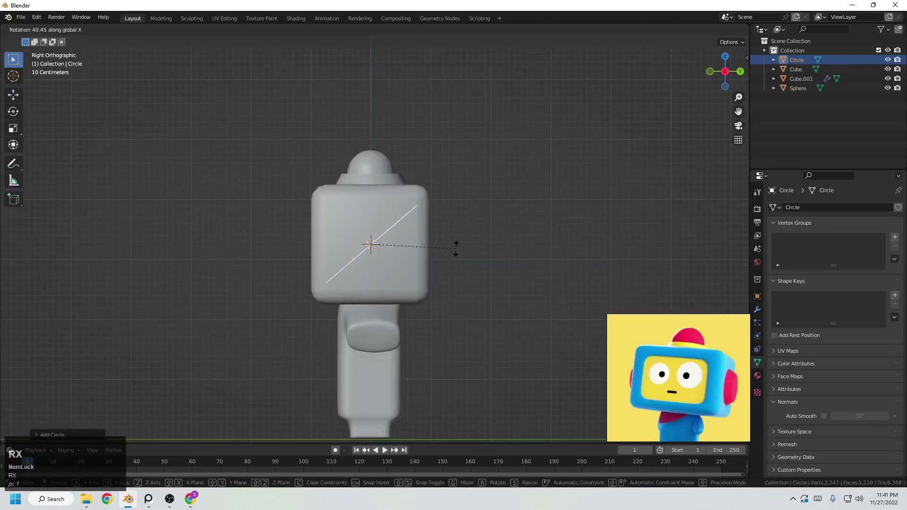
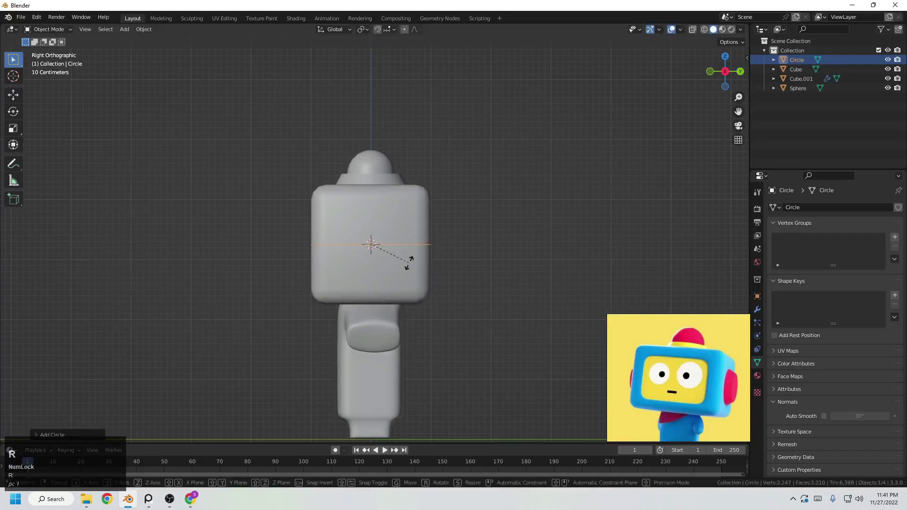
key(x)
key(y)
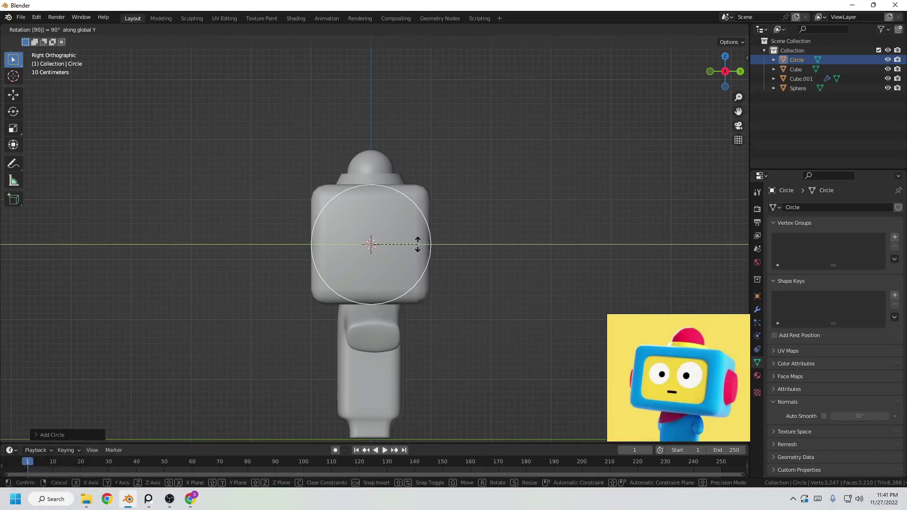
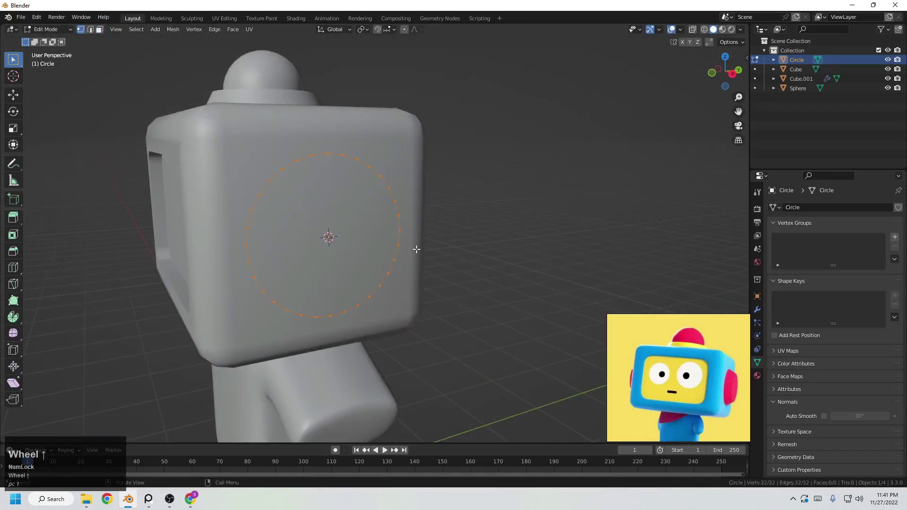
scroll(up, 3)
key(Tab)
key(s)
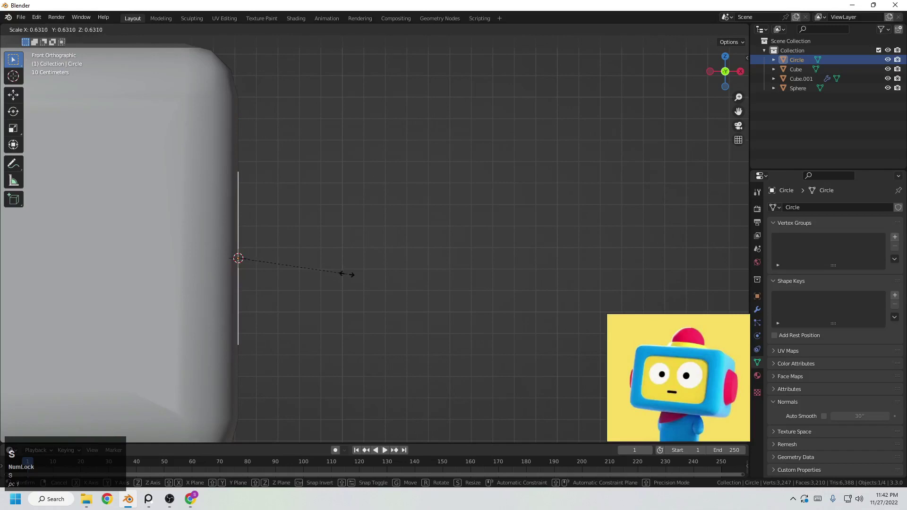
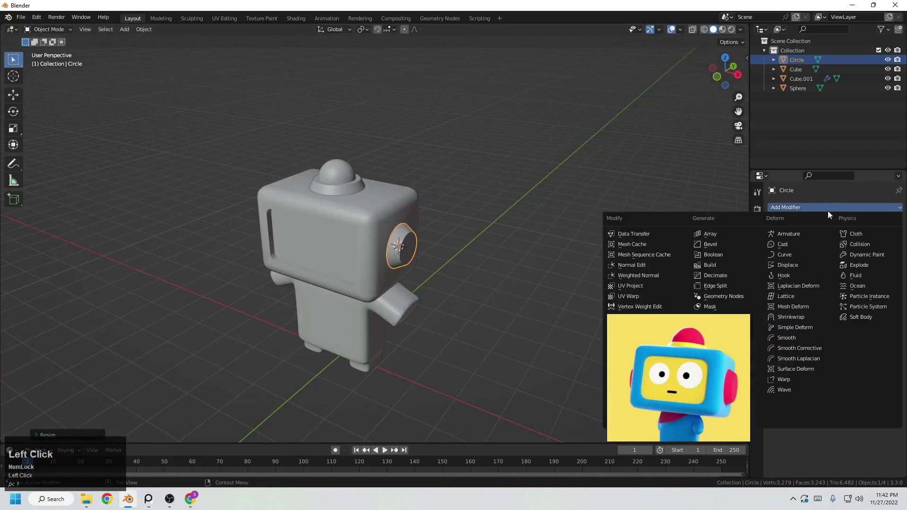
Add a Mirror modifier to the ear disc with the head Cube as Mirror Object via the eyedropper
right_click(708, 341)
click(721, 323)
middle_click(355, 267)
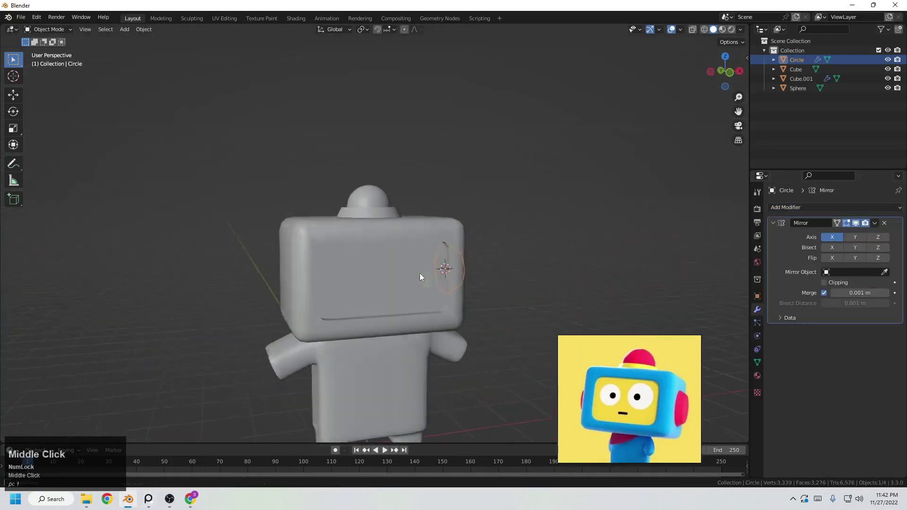
scroll(up, 3)
middle_click(429, 274)
scroll(down, 3)
middle_click(416, 295)
scroll(up, 3)
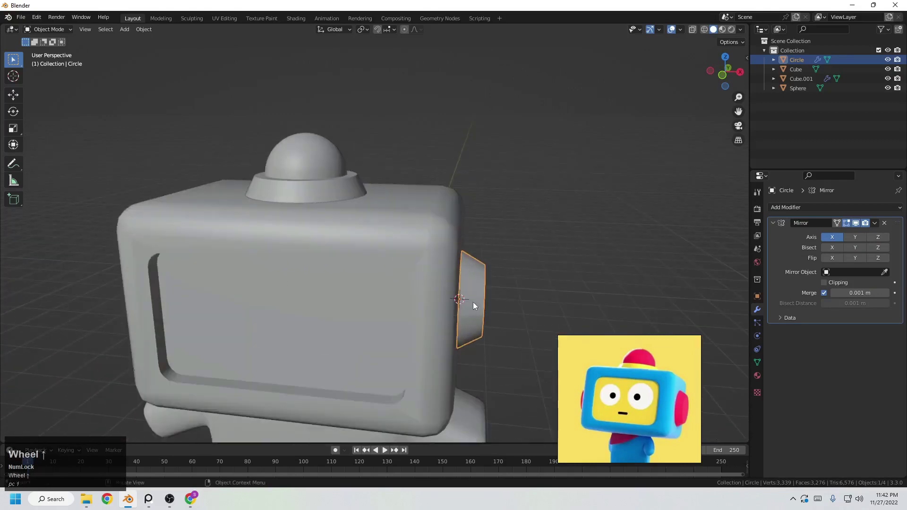
scroll(down, 3)
middle_click(407, 318)
scroll(up, 3)
click(888, 279)
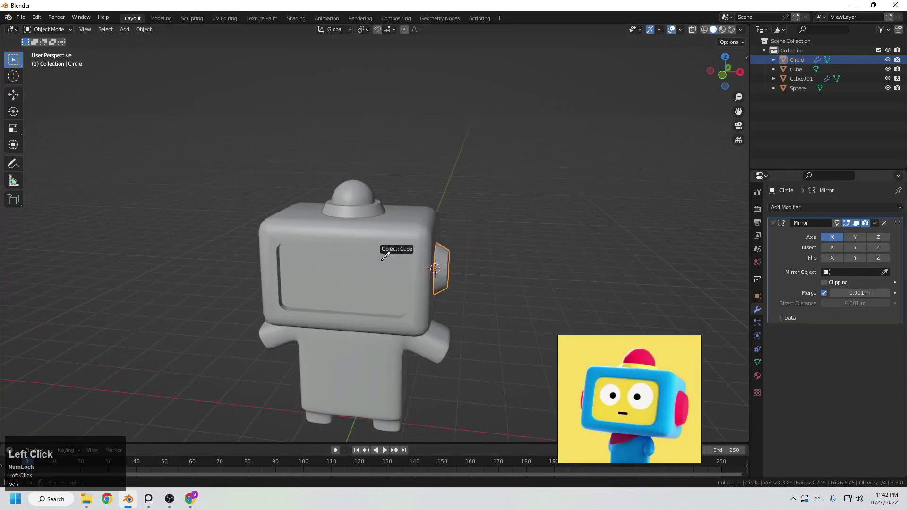
scroll(up, 3)
click(330, 265)
Extrude and inset the disc to give the ear thickness and a round rim
key(g)
right_click(321, 247)
middle_click(357, 262)
scroll(down, 3)
click(410, 268)
middle_click(472, 261)
scroll(up, 3)
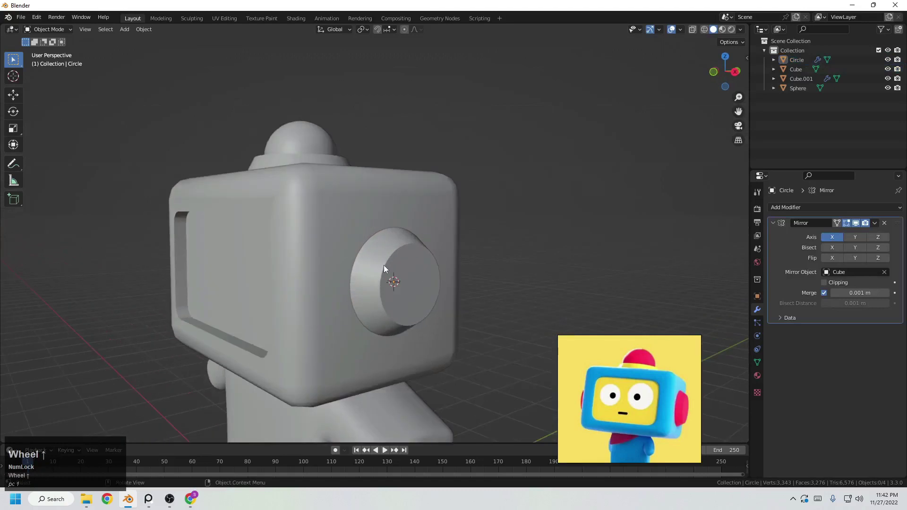
click(403, 282)
scroll(down, 3)
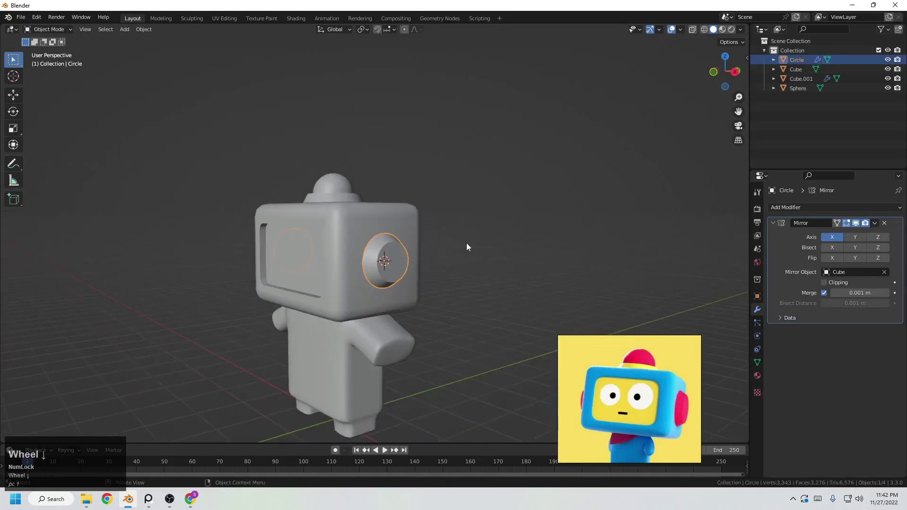
click(504, 238)
scroll(down, 3)
Orbit to check both mirrored ears and select the robot's head
middle_click(477, 274)
scroll(down, 3)
scroll(down, 3)
middle_click(645, 416)
scroll(up, 3)
middle_click(634, 252)
click(619, 216)
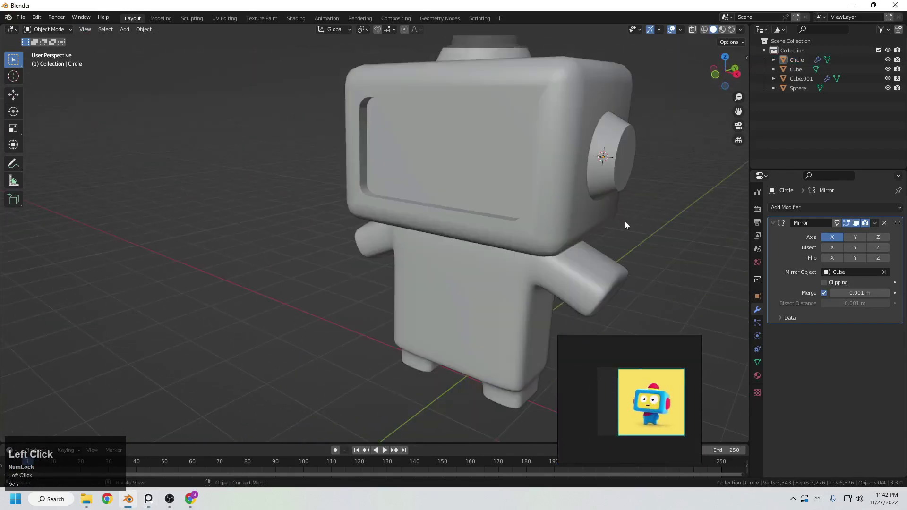
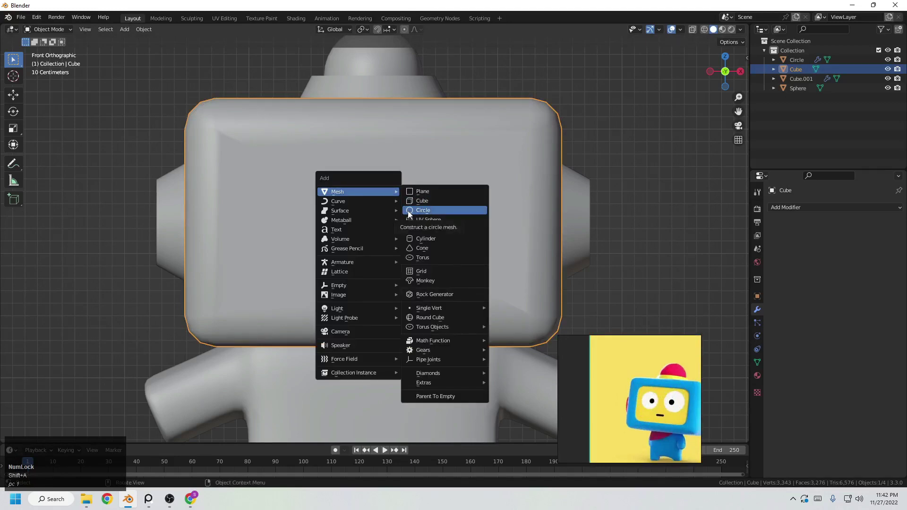
Add an eye circle rotated 90° on X, scaled onto the face screen, viewed from the front
click(412, 215)
key(r)
key(x)
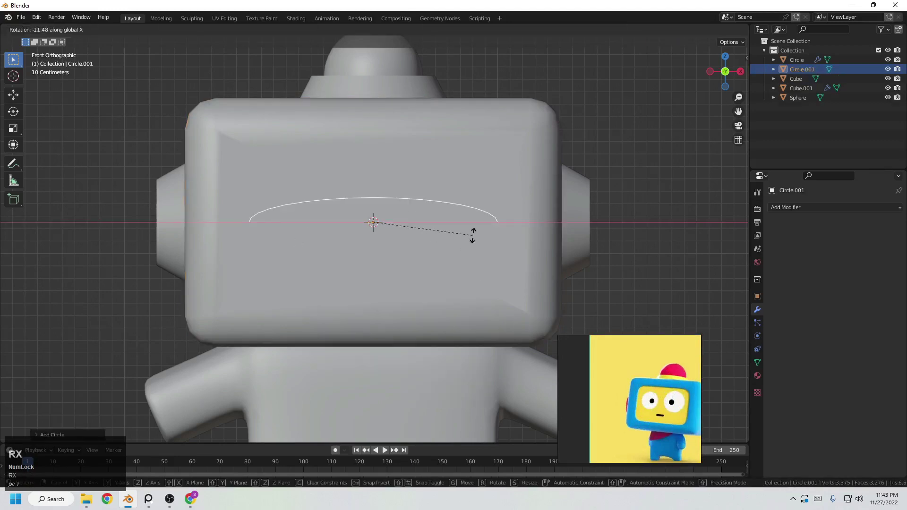
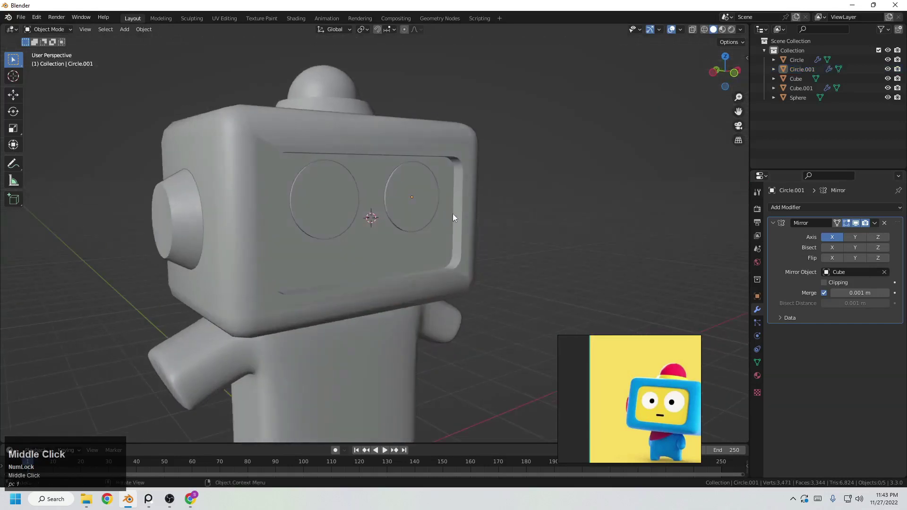
scroll(up, 3)
click(435, 218)
click(435, 212)
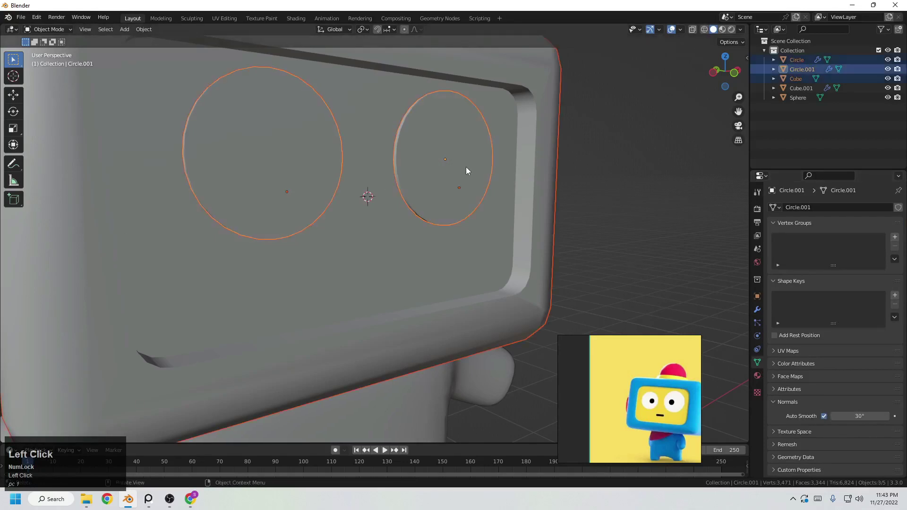
scroll(up, 3)
click(374, 140)
key(shift+s)
middle_click(391, 213)
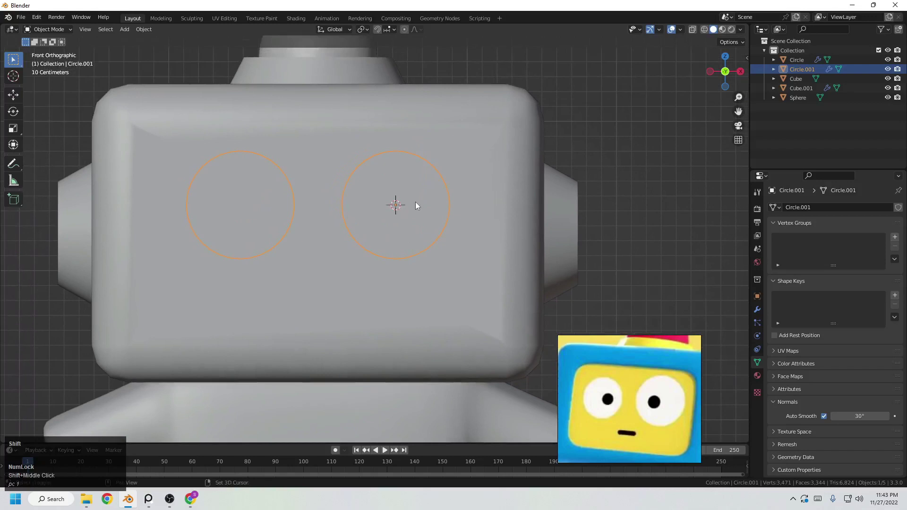
Add a smaller pupil circle, rotated on X and moved along Y onto the screen
key(shift+a)
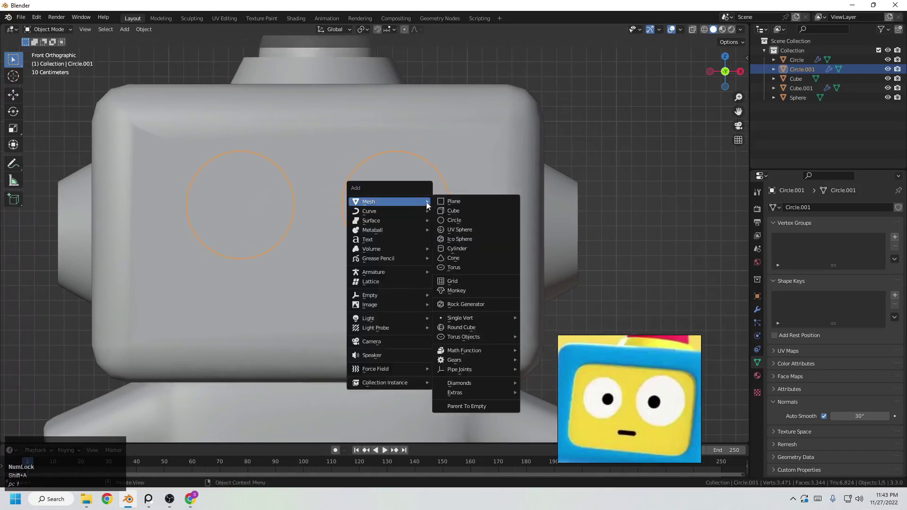
click(454, 222)
key(s)
click(455, 215)
key(r)
key(x)
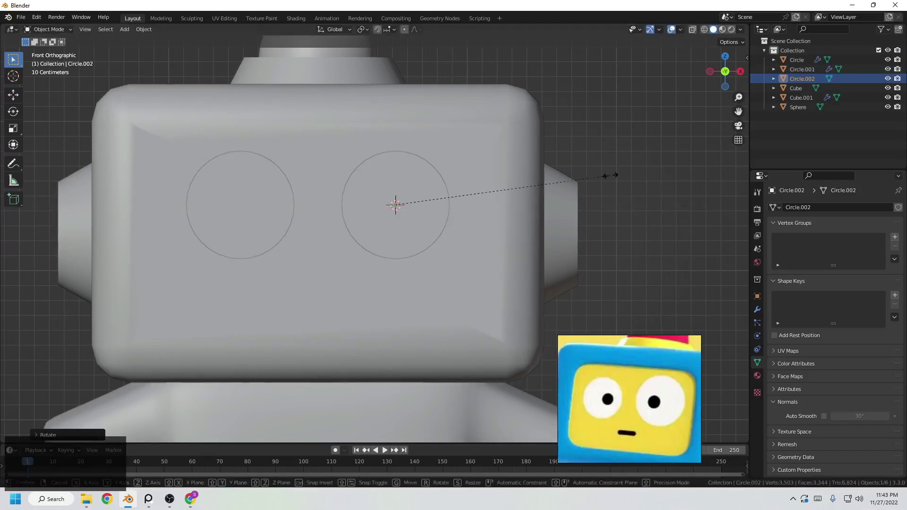
click(472, 198)
middle_click(371, 227)
key(z)
middle_click(526, 299)
key(z)
key(g)
key(y)
right_click(526, 270)
Fill the pupil circle's face and slide it along X to sit inside the eye
key(Tab)
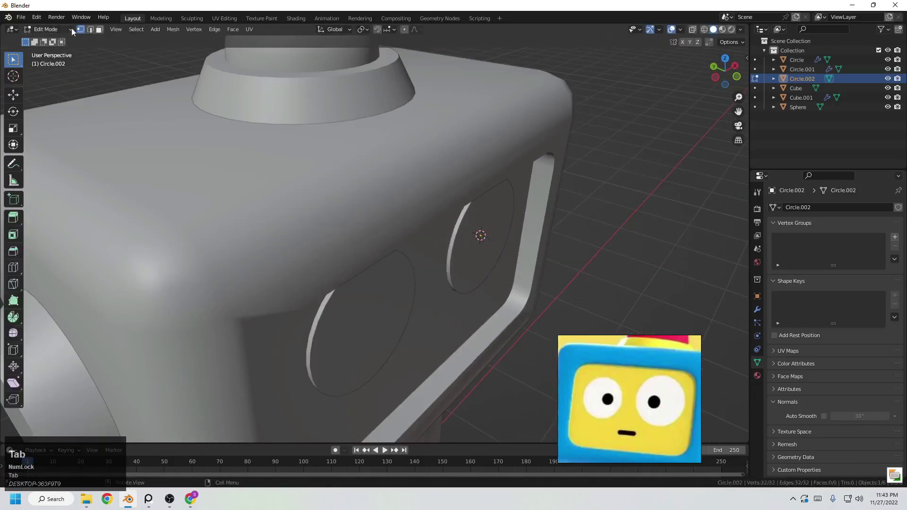
click(82, 31)
key(f)
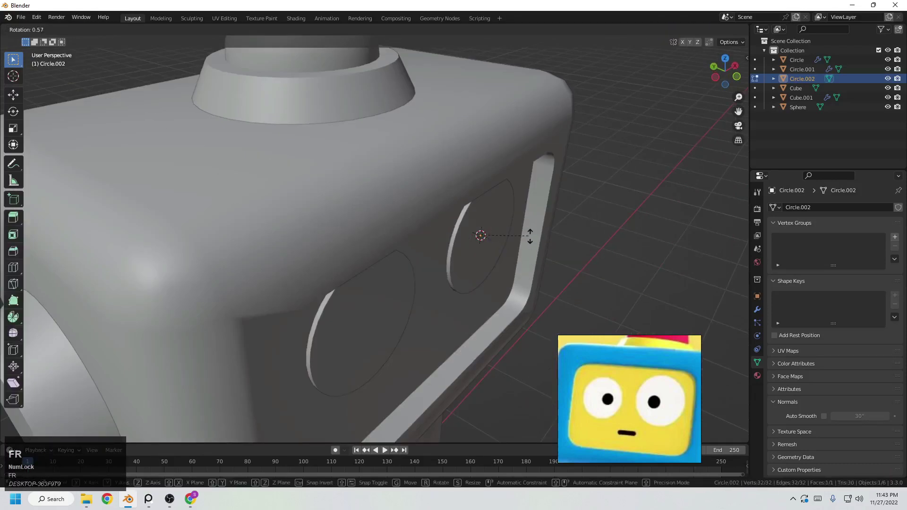
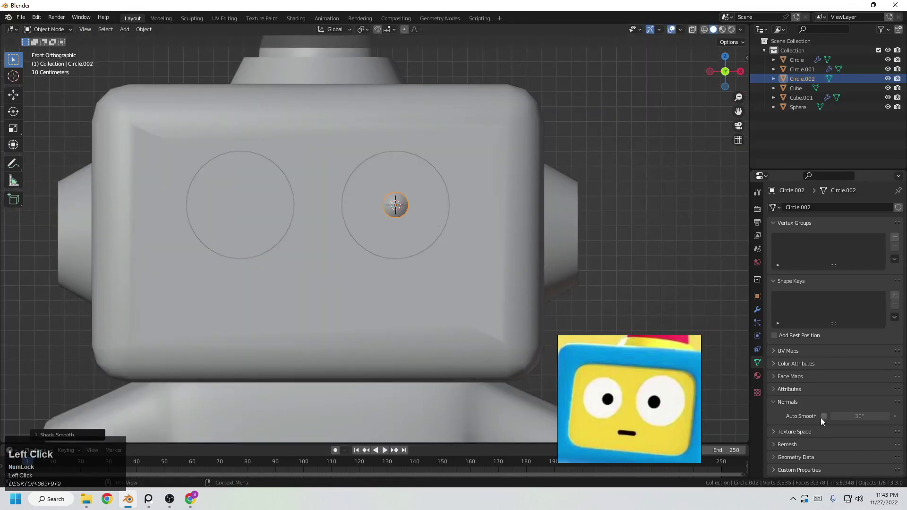
middle_click(448, 235)
scroll(up, 3)
scroll(down, 3)
scroll(up, 3)
key(f)
right_click(386, 168)
scroll(down, 3)
key(g)
key(x)
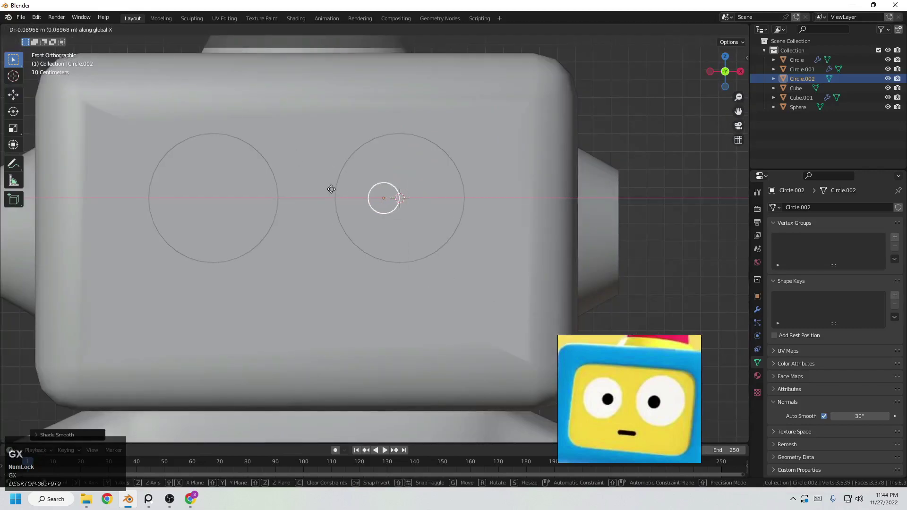
key(x)
scroll(down, 3)
scroll(up, 3)
scroll(up, 3)
key(g)
right_click(398, 223)
key(g)
click(399, 225)
Add a Mirror modifier to the eye using the head Cube as mirror object
scroll(down, 3)
click(557, 241)
middle_click(507, 255)
scroll(up, 3)
middle_click(450, 258)
scroll(up, 3)
middle_click(422, 256)
scroll(down, 3)
click(383, 245)
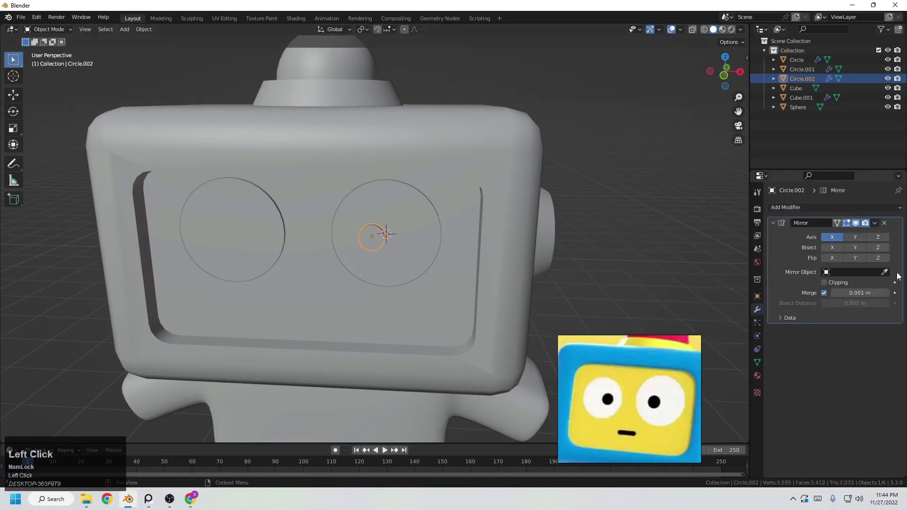
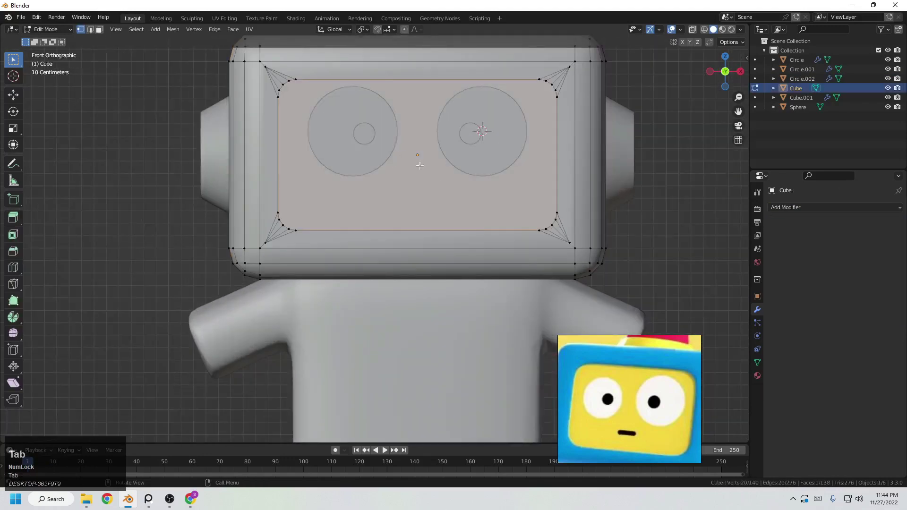
Add a new cube for the mouth and shrink it down
key(shift+s)
key(shift+s)
key(Tab)
middle_click(411, 169)
scroll(up, 3)
middle_click(368, 162)
key(shift+a)
click(392, 149)
key(s)
click(371, 136)
key(s)
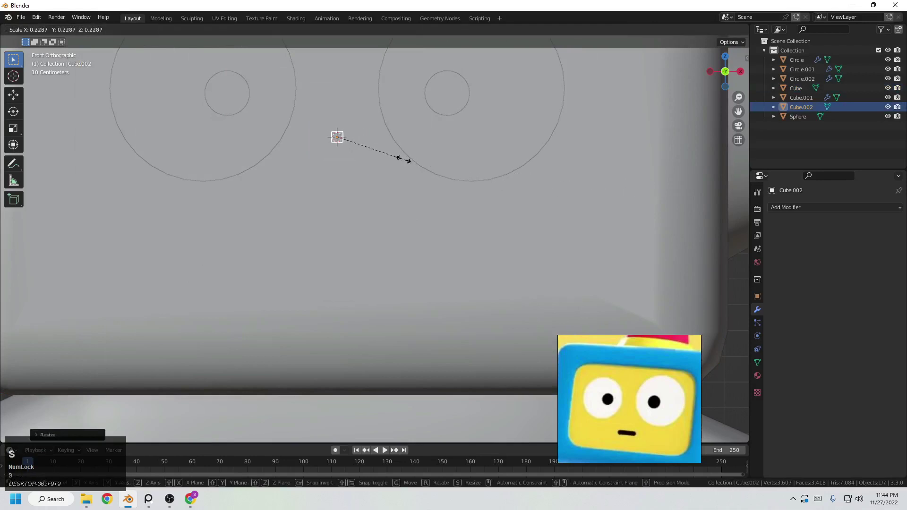
click(389, 157)
Stretch the small cube along X into a wide flat bar beneath the eyes
key(g)
key(z)
click(390, 254)
key(s)
click(449, 267)
key(s)
key(x)
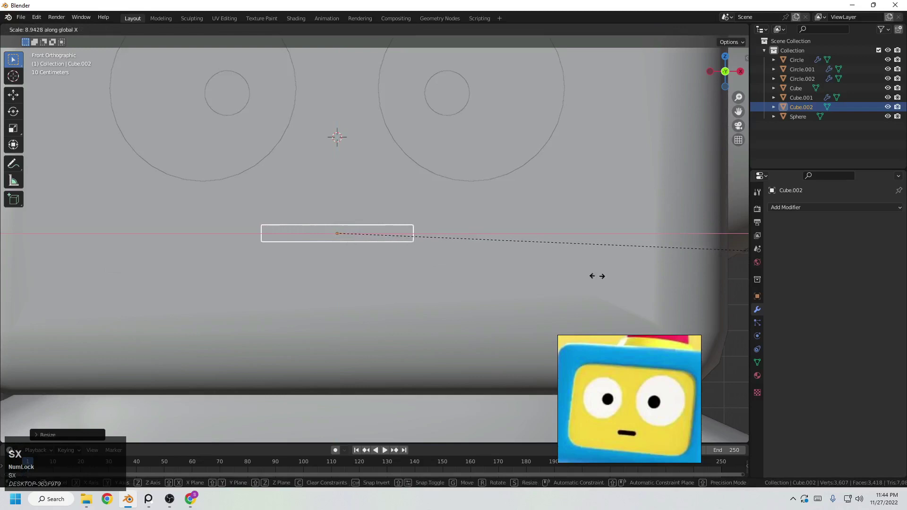
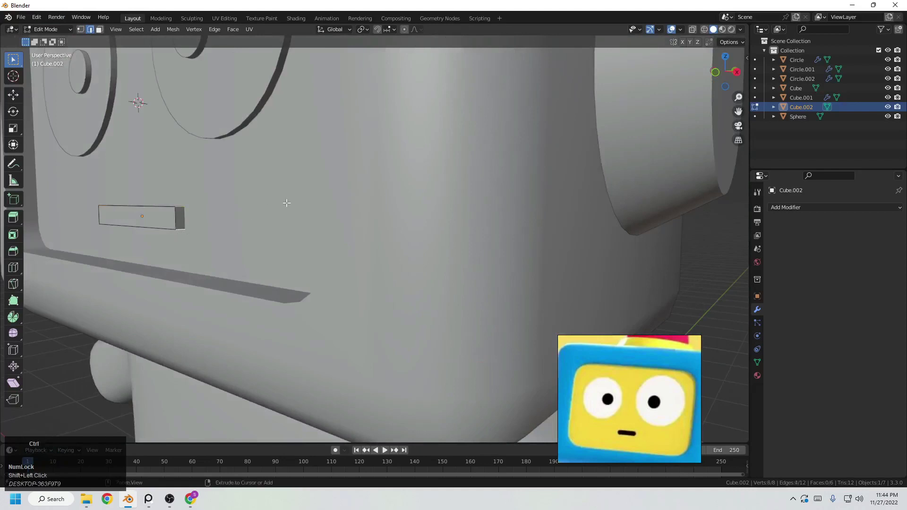
Bevel and rescale the mouth bar into a thin rounded strip under the eyes
key(ctrl+b)
click(290, 207)
key(Tab)
scroll(down, 3)
middle_click(320, 237)
click(614, 247)
middle_click(565, 258)
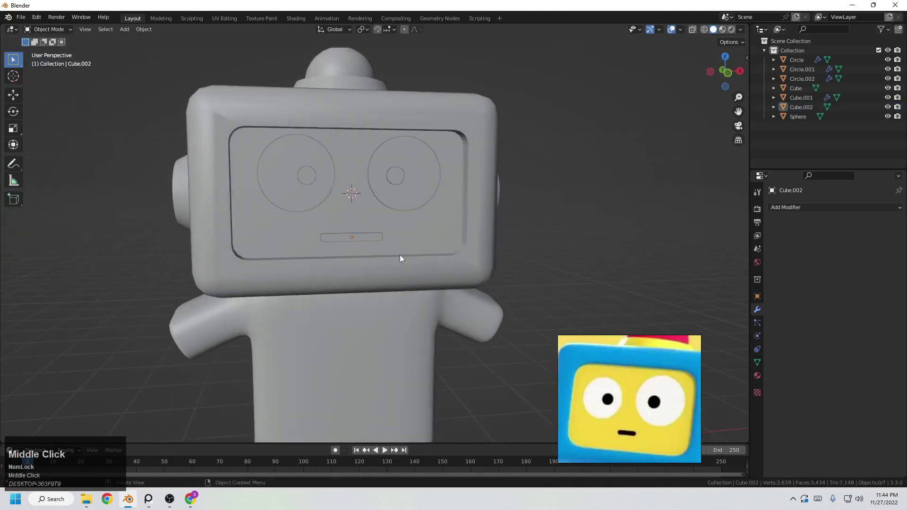
scroll(up, 3)
click(373, 250)
key(s)
text(ss)
key(x)
Zoom out to frame the whole robot and switch to the Shading workspace
click(468, 217)
scroll(down, 3)
middle_click(458, 225)
scroll(down, 3)
click(478, 218)
scroll(down, 3)
middle_click(397, 256)
scroll(up, 3)
middle_click(402, 258)
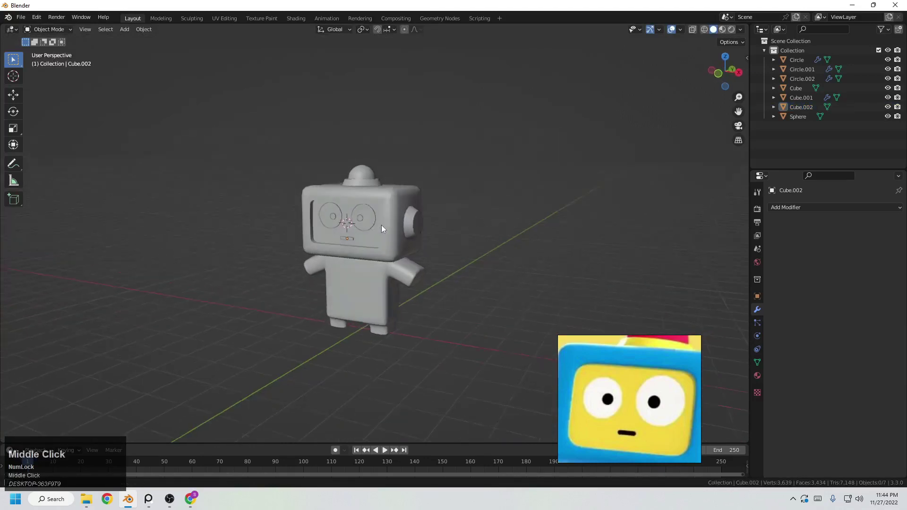
scroll(down, 3)
middle_click(643, 372)
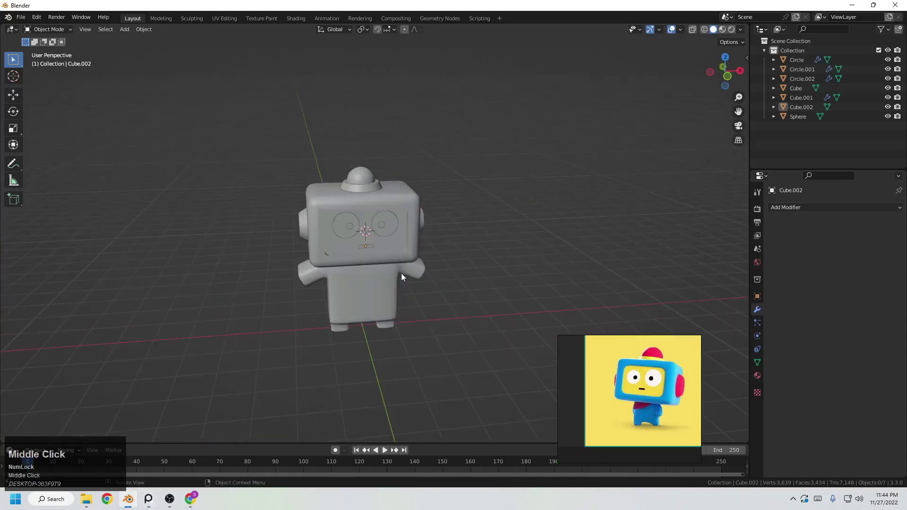
click(296, 19)
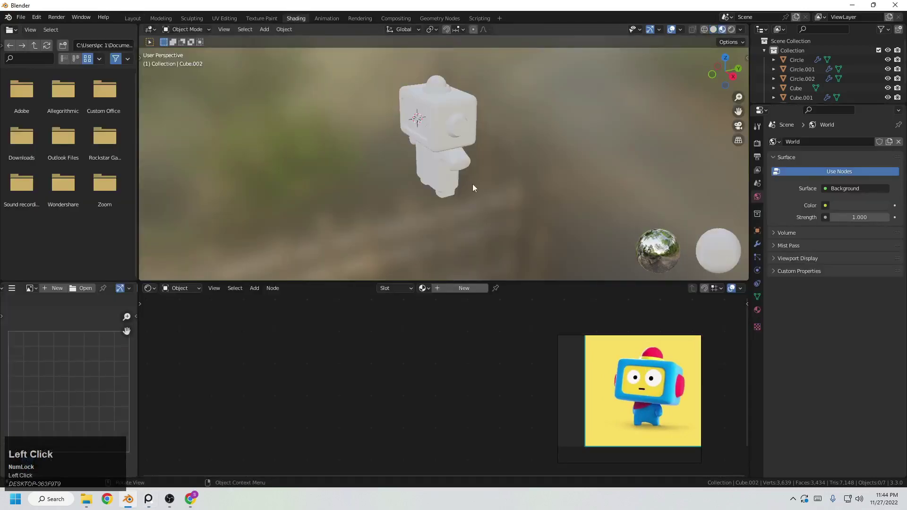
Select the antenna and create a new material named Red with metallic about 0.39
middle_click(427, 189)
middle_click(445, 182)
scroll(up, 3)
middle_click(400, 231)
middle_click(407, 236)
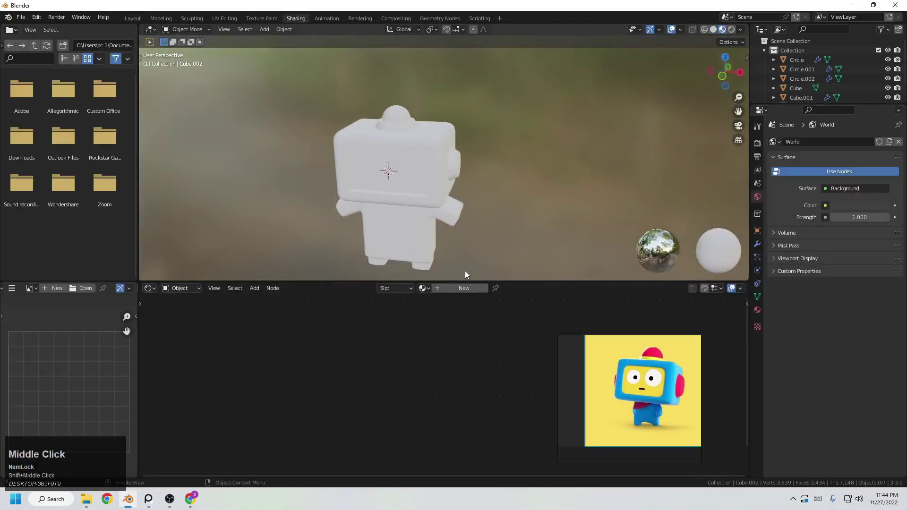
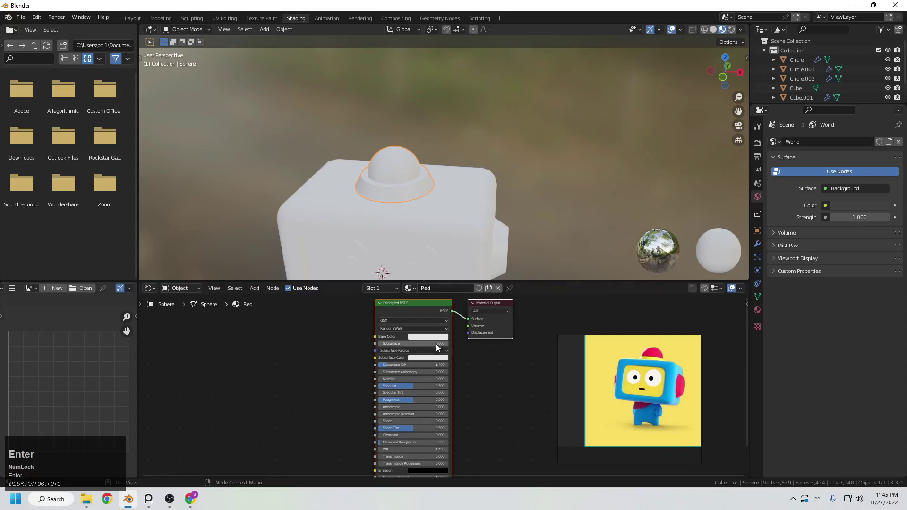
drag(432, 342, 485, 349)
scroll(up, 3)
drag(385, 387, 370, 390)
right_click(370, 390)
click(359, 351)
right_click(414, 354)
Set the Red material's Base Color to red on the antenna dome
drag(356, 369, 616, 73)
scroll(down, 3)
middle_click(536, 163)
scroll(up, 3)
middle_click(449, 158)
middle_click(444, 169)
click(438, 148)
scroll(up, 3)
click(757, 320)
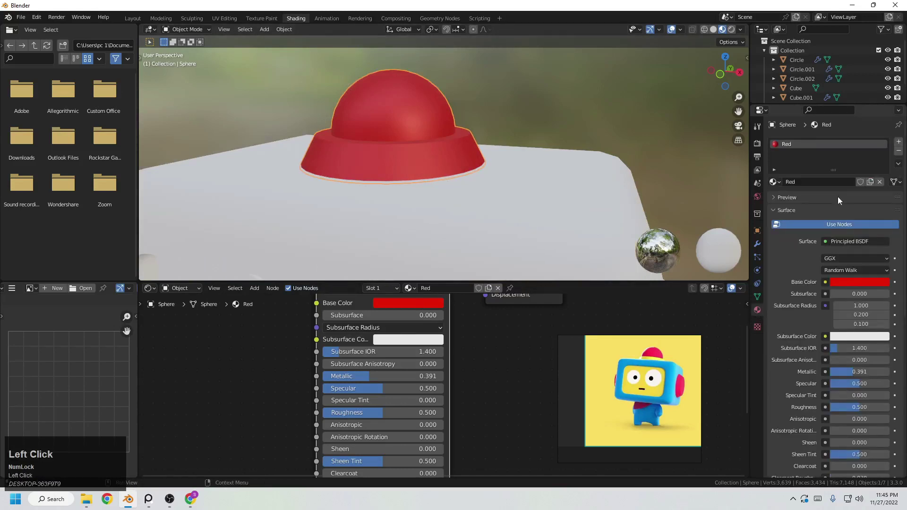
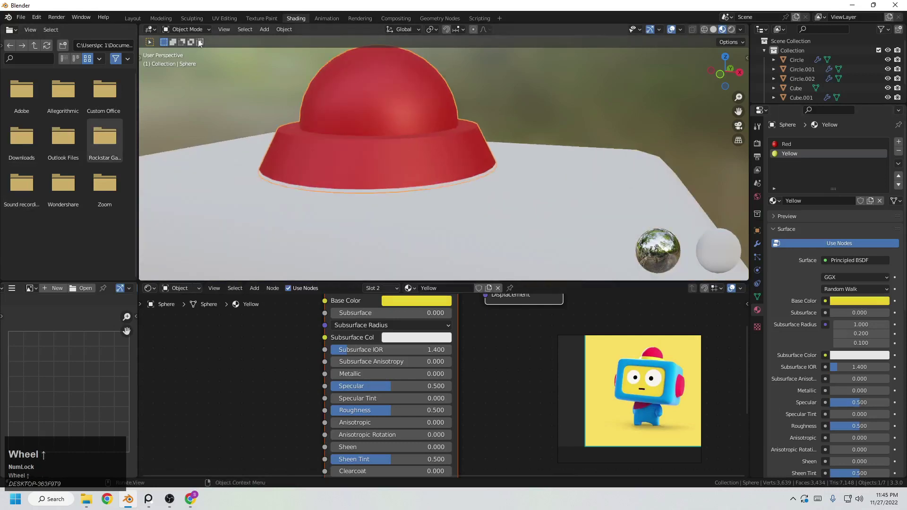
Enter Edit Mode on the antenna and select its flared base ring faces
click(187, 32)
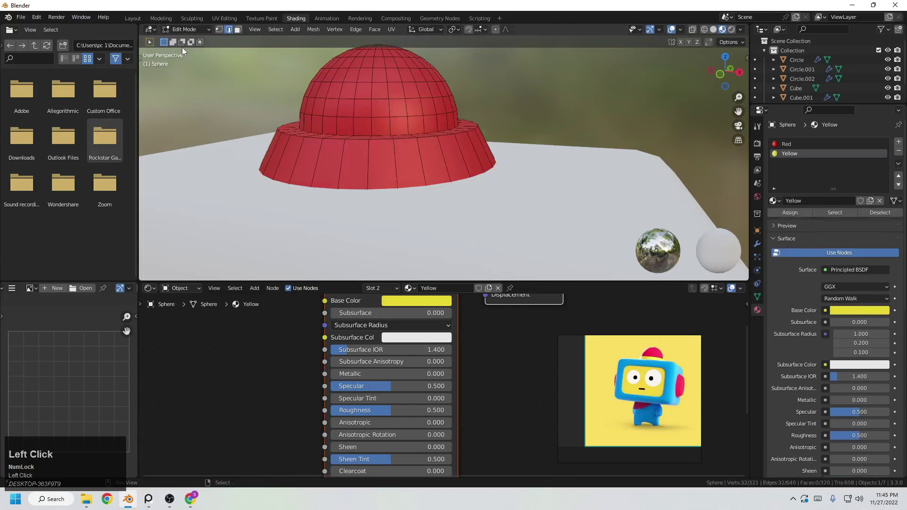
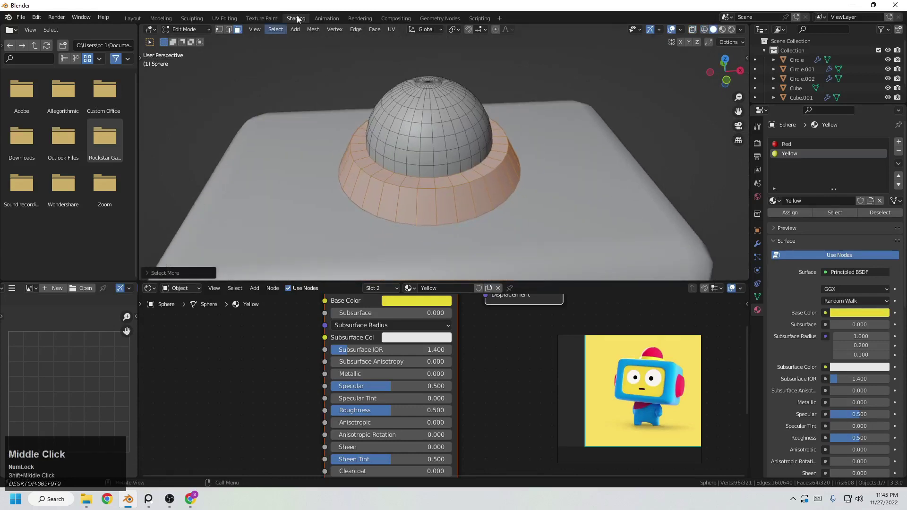
click(798, 217)
key(Tab)
scroll(down, 3)
middle_click(548, 287)
key(z)
middle_click(451, 170)
drag(363, 379, 632, 119)
scroll(down, 3)
Assign the Yellow material (metallic about 0.5) to the selected base ring
click(540, 187)
scroll(up, 3)
scroll(down, 3)
middle_click(422, 221)
click(396, 416)
right_click(530, 122)
click(569, 85)
Leave Edit Mode and select the eye object Circle.001
middle_click(524, 164)
scroll(up, 3)
middle_click(473, 172)
click(475, 152)
scroll(up, 3)
key(g)
right_click(500, 184)
middle_click(537, 192)
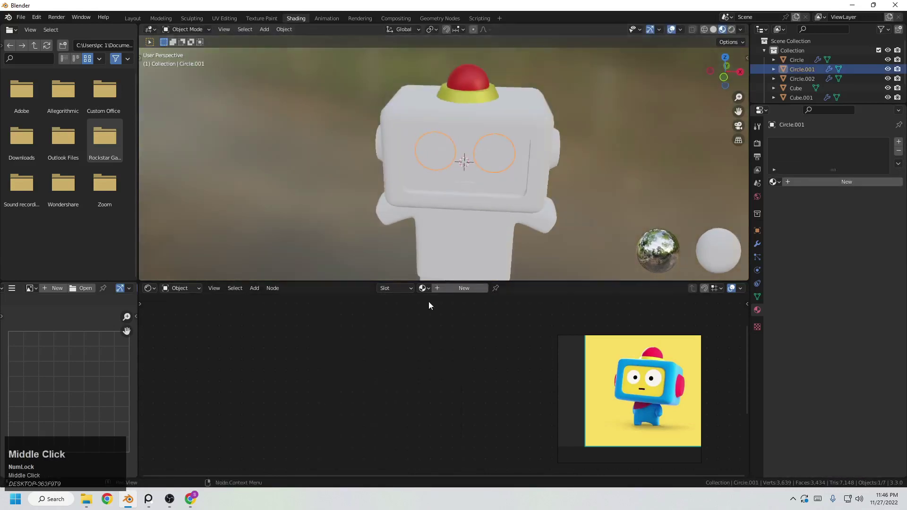
Give the eye circles (Circle.001) a new material named 'white'
click(430, 294)
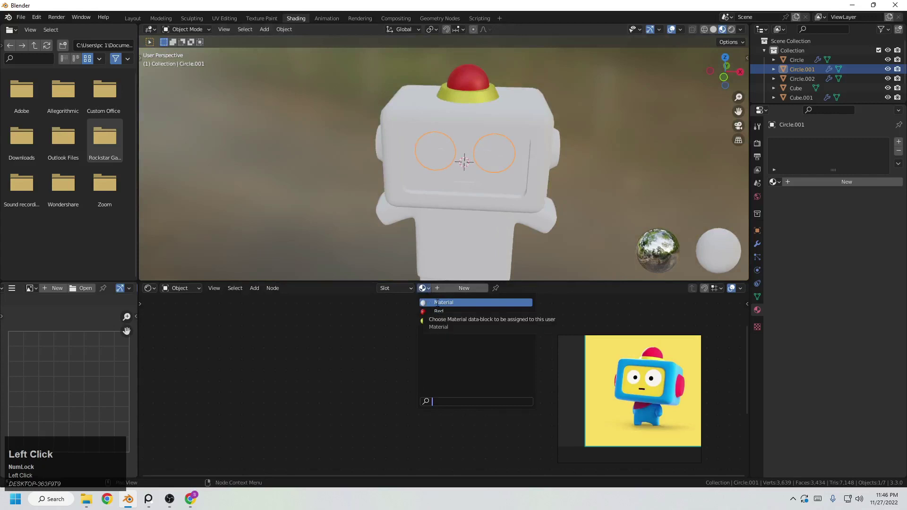
click(447, 291)
key(w)
text(wb)
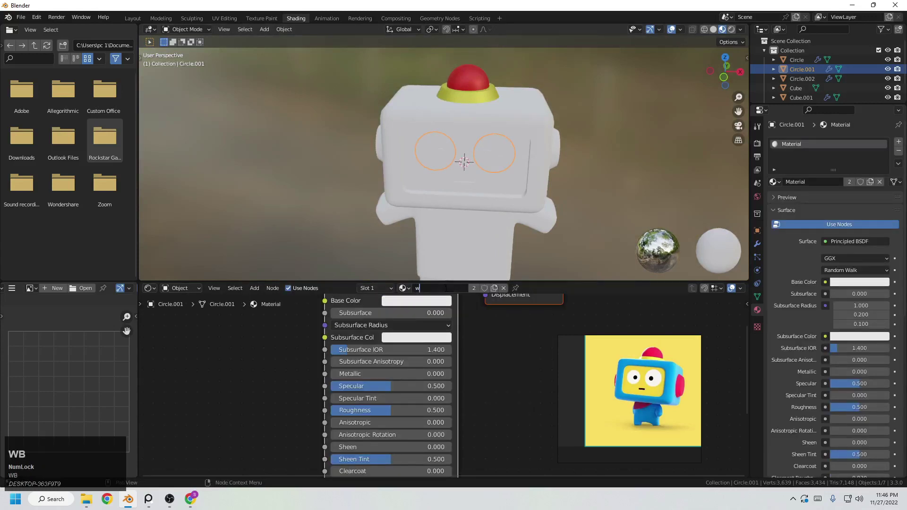
text(ite)
key(Return)
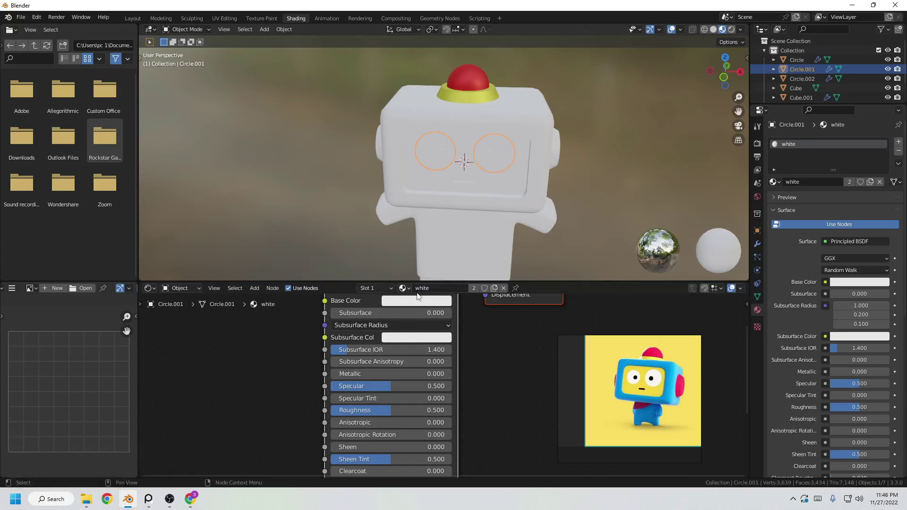
Give the pupil circles (Circle.002) a new material named 'black' with a black base colour
scroll(down, 3)
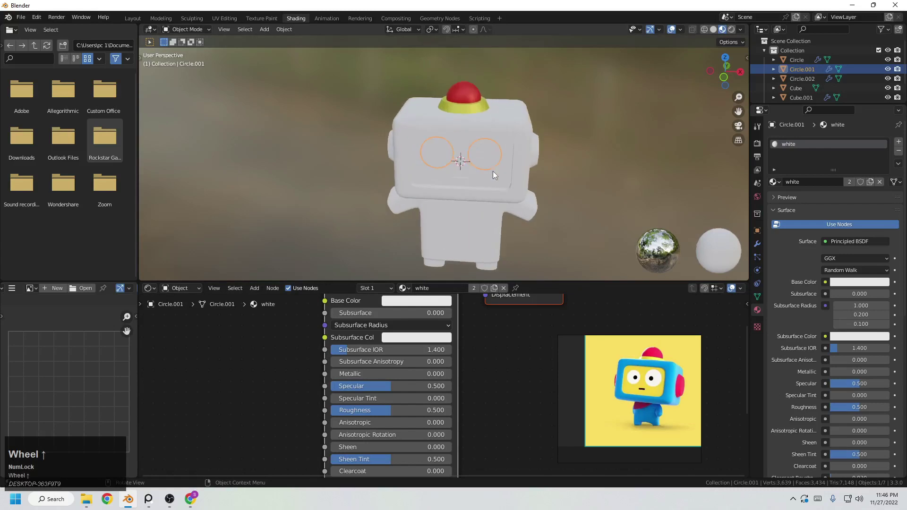
middle_click(502, 187)
scroll(up, 3)
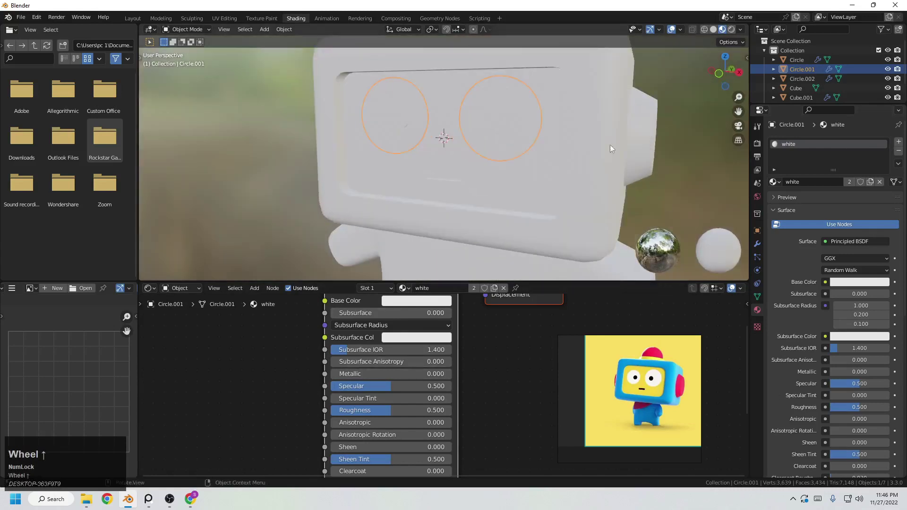
click(490, 131)
key(g)
right_click(501, 154)
middle_click(499, 201)
key(z)
drag(723, 32, 460, 291)
text(balack)
key(Return)
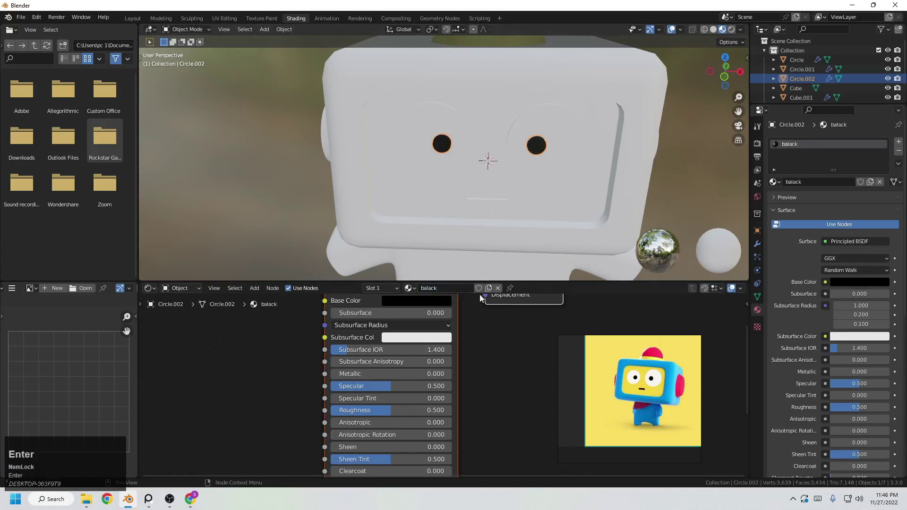
click(461, 293)
text(black)
key(Return)
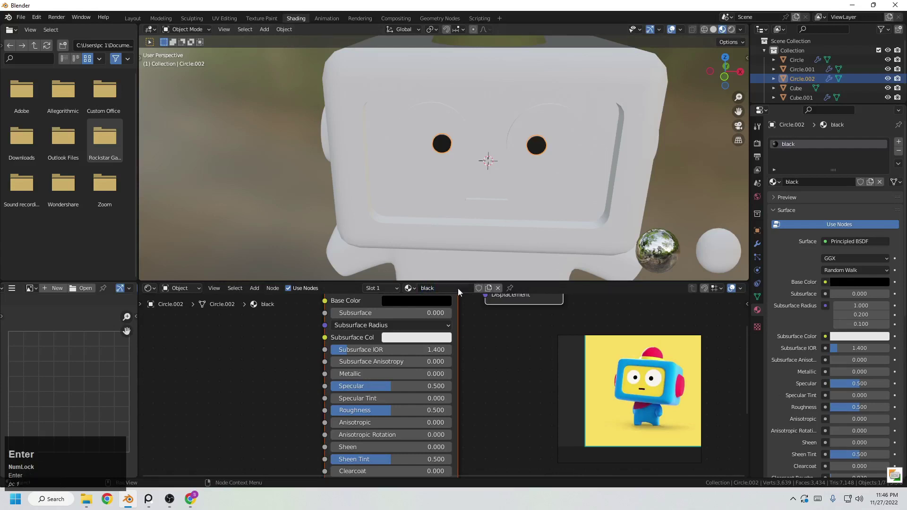
Frame the whole robot in view and select its head
scroll(down, 3)
middle_click(400, 186)
scroll(up, 3)
middle_click(407, 175)
key(e)
click(482, 194)
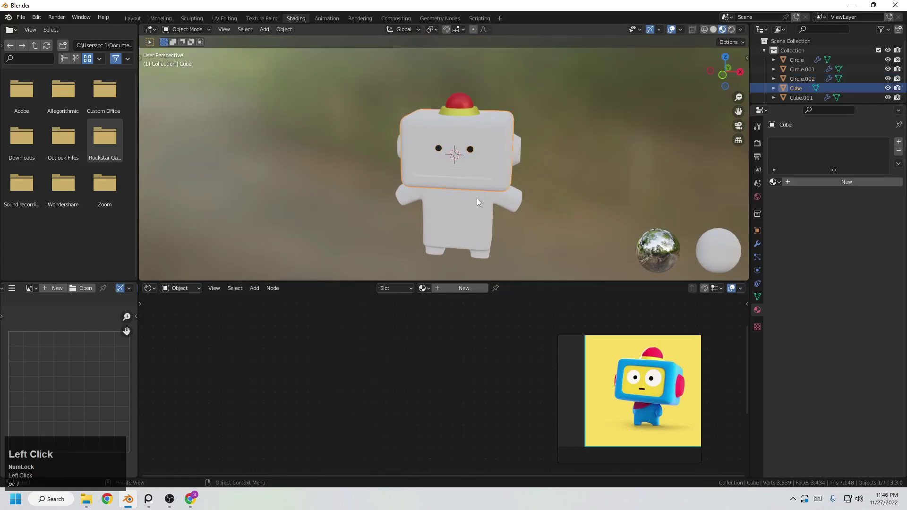
Give the robot's body a new 'blue' material with a blue base colour and raised metallic
click(470, 233)
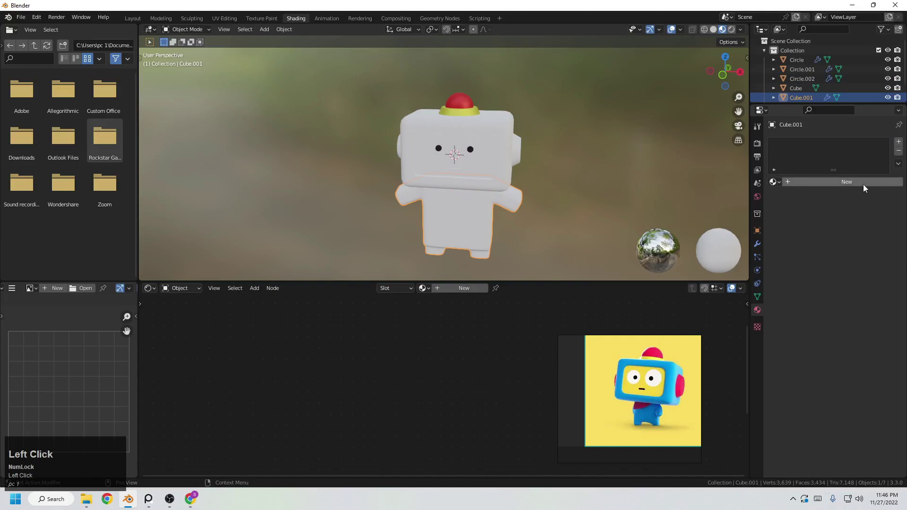
text(blyue)
key(Return)
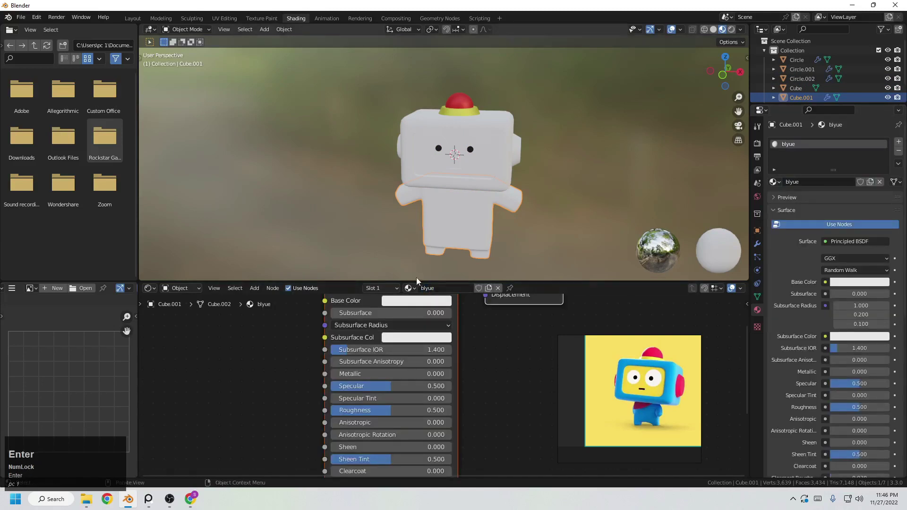
click(451, 299)
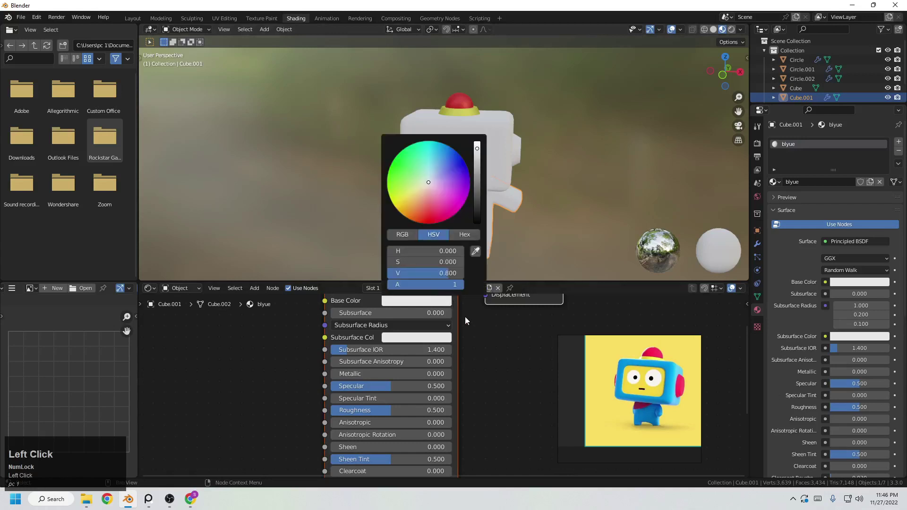
text(blue)
key(Return)
drag(442, 307, 499, 367)
click(499, 367)
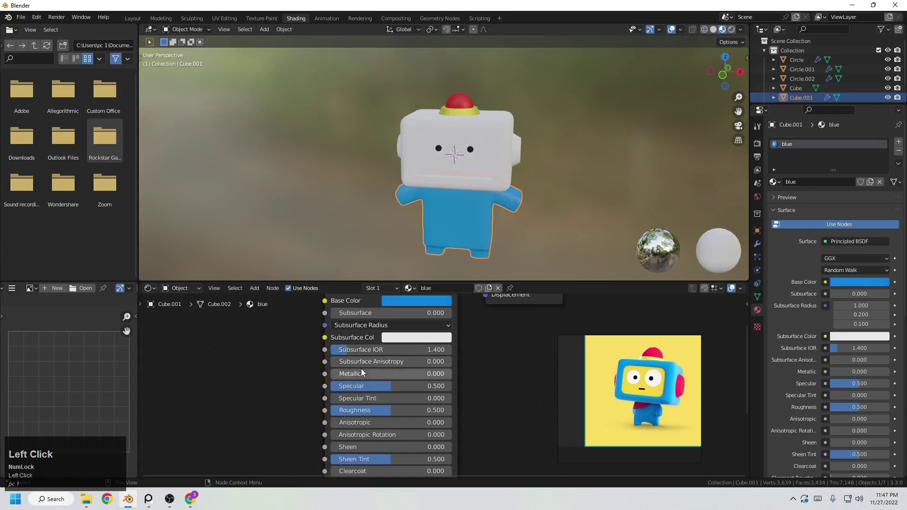
click(523, 401)
Assign the same blue material to the robot's head
scroll(up, 3)
click(555, 183)
middle_click(549, 196)
scroll(down, 3)
middle_click(528, 181)
scroll(up, 3)
click(472, 184)
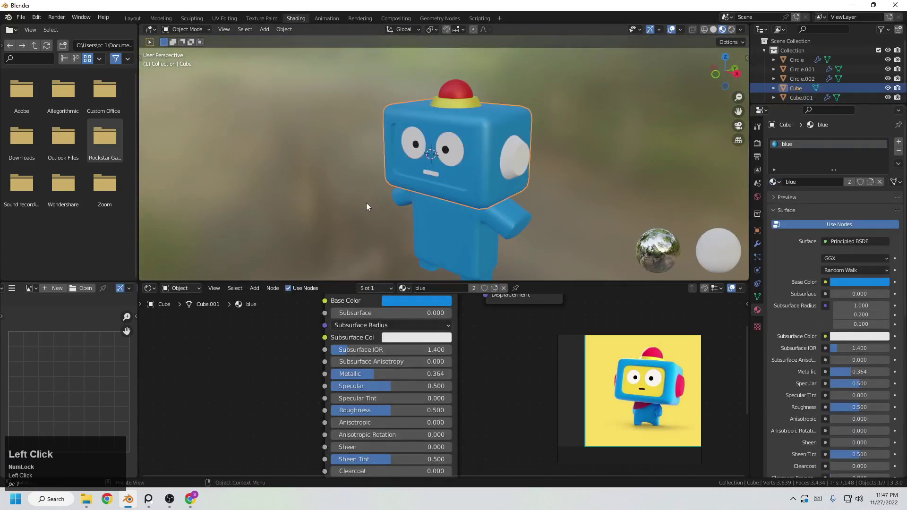
In Edit Mode add a 'Yellow' material slot and select the head's face-screen area
key(g)
right_click(356, 140)
middle_click(537, 199)
scroll(up, 3)
click(902, 143)
middle_click(531, 171)
key(Tab)
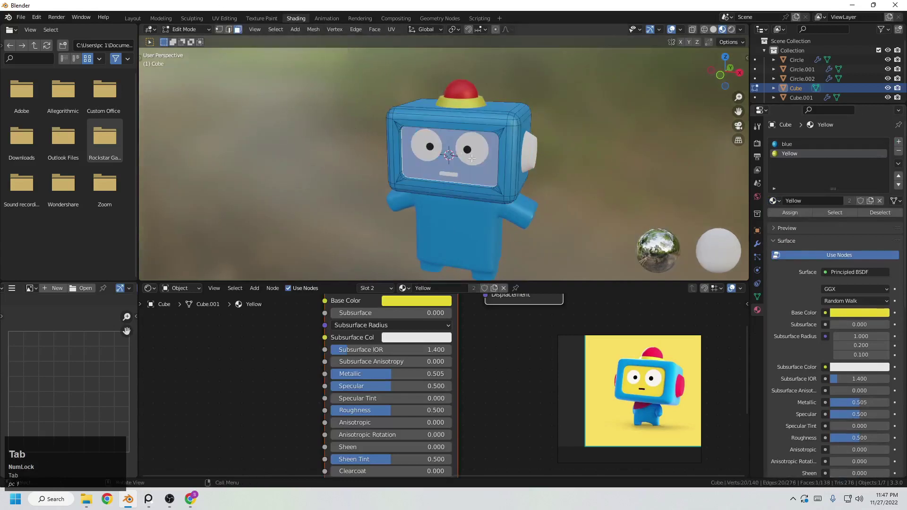
Assign the Yellow material to the screen faces and return to Object Mode
click(790, 215)
key(Tab)
click(667, 179)
middle_click(677, 164)
scroll(up, 3)
drag(600, 177, 507, 201)
scroll(down, 3)
middle_click(532, 162)
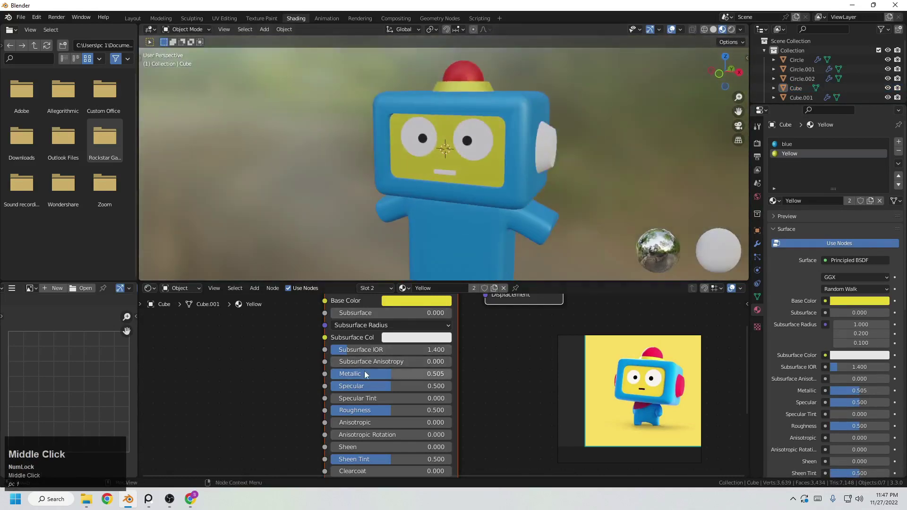
drag(385, 377, 471, 229)
scroll(down, 3)
middle_click(483, 231)
Give the robot's ear circles the existing Red material to match the antenna
click(560, 209)
scroll(up, 3)
middle_click(536, 203)
click(576, 144)
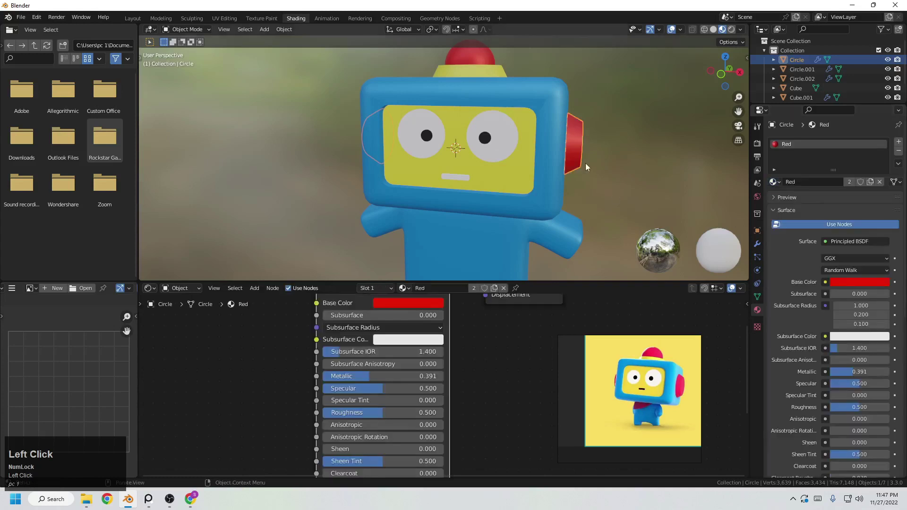
scroll(down, 3)
middle_click(581, 179)
scroll(up, 3)
click(505, 187)
scroll(down, 3)
click(623, 180)
Bring the face into a front view and select the pupils
middle_click(577, 202)
scroll(down, 3)
middle_click(515, 212)
scroll(up, 3)
middle_click(549, 195)
scroll(down, 3)
middle_click(522, 207)
scroll(up, 3)
middle_click(581, 215)
scroll(up, 3)
click(525, 175)
scroll(down, 3)
middle_click(529, 172)
scroll(up, 3)
click(457, 140)
Move the pupils with G to reposition them within the eye whites
key(g)
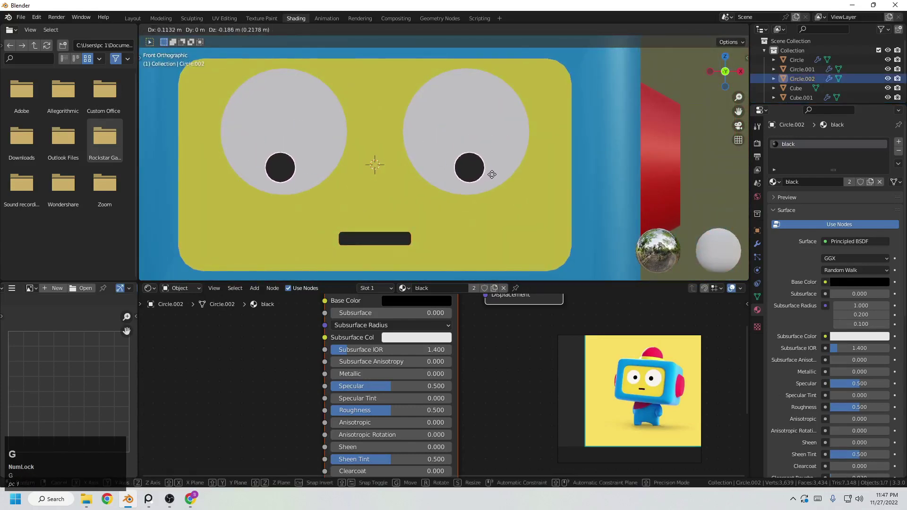
click(496, 178)
scroll(down, 3)
click(701, 183)
scroll(down, 3)
middle_click(592, 203)
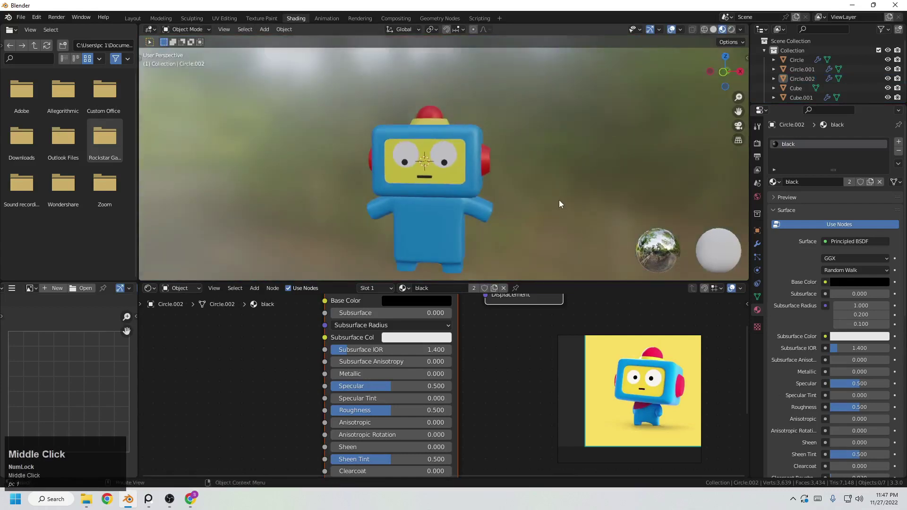
scroll(up, 3)
click(460, 164)
key(g)
click(447, 150)
scroll(down, 3)
click(452, 157)
key(g)
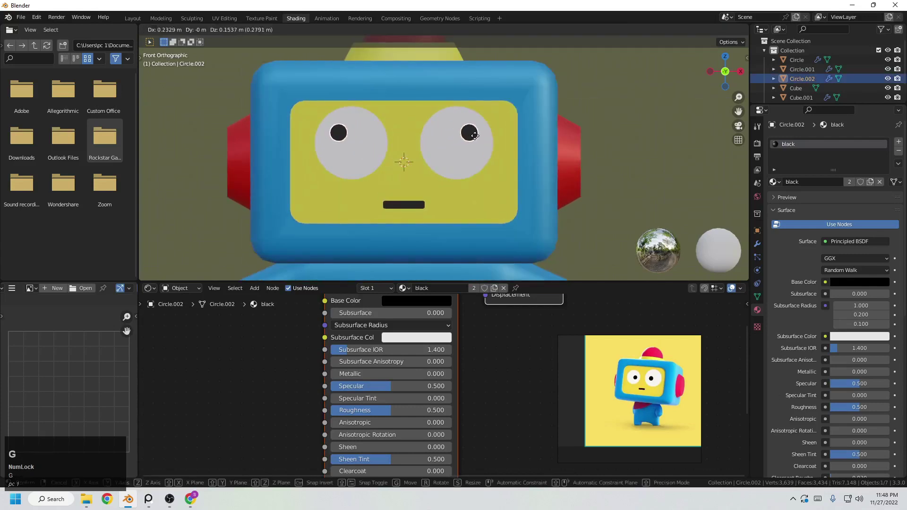
click(479, 138)
Nudge the pupils further until they sit centred in the eyes
key(g)
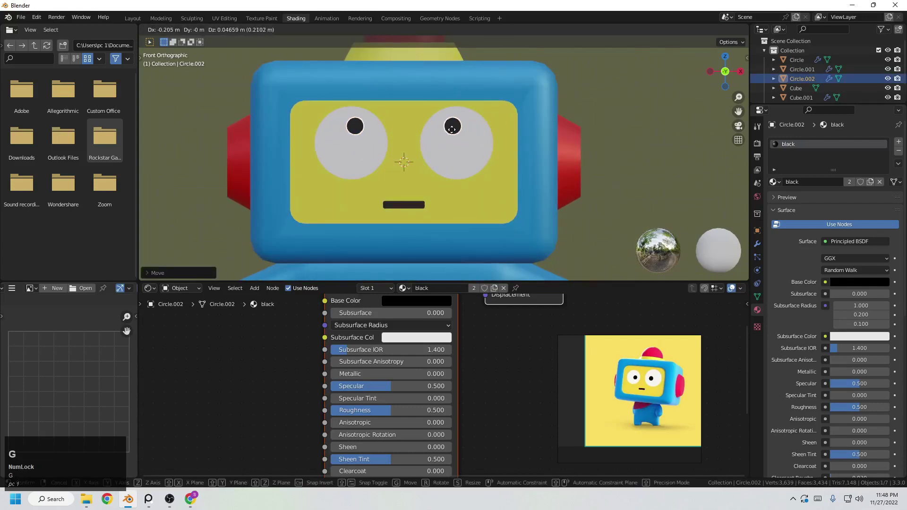
click(454, 132)
scroll(down, 3)
click(537, 149)
scroll(down, 3)
click(458, 129)
key(g)
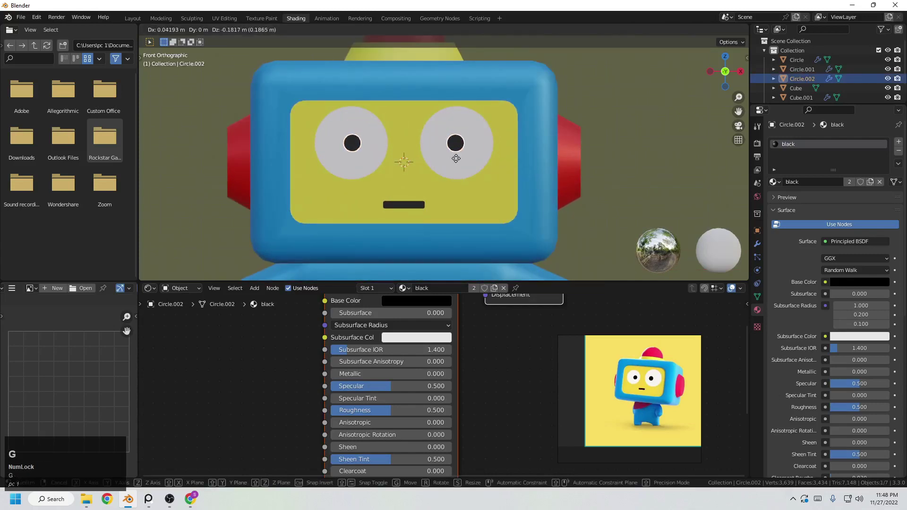
click(460, 162)
key(g)
click(458, 180)
scroll(down, 3)
click(578, 202)
Orbit around the robot to inspect it from the side and return to the front
middle_click(543, 219)
middle_click(496, 225)
scroll(up, 3)
middle_click(502, 205)
drag(547, 186, 518, 191)
scroll(down, 3)
middle_click(506, 197)
scroll(up, 3)
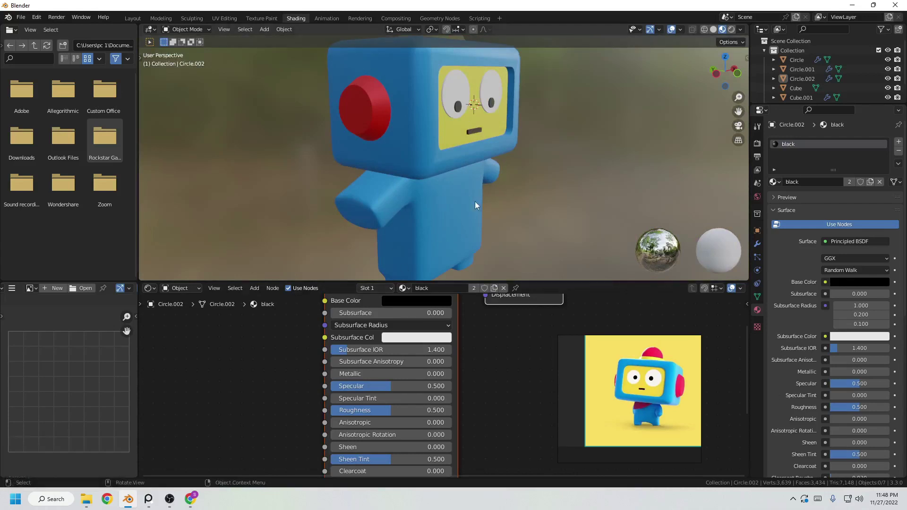
scroll(down, 3)
middle_click(486, 188)
scroll(up, 3)
drag(479, 198, 448, 217)
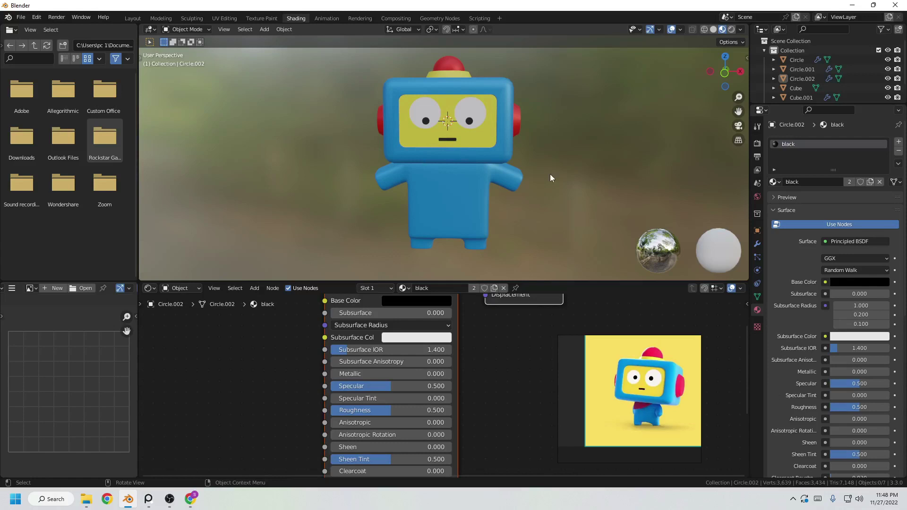
scroll(down, 3)
middle_click(509, 152)
Lower the Yellow face-screen material's Metallic to about 0.086, then select the body
click(459, 149)
middle_click(466, 157)
click(548, 159)
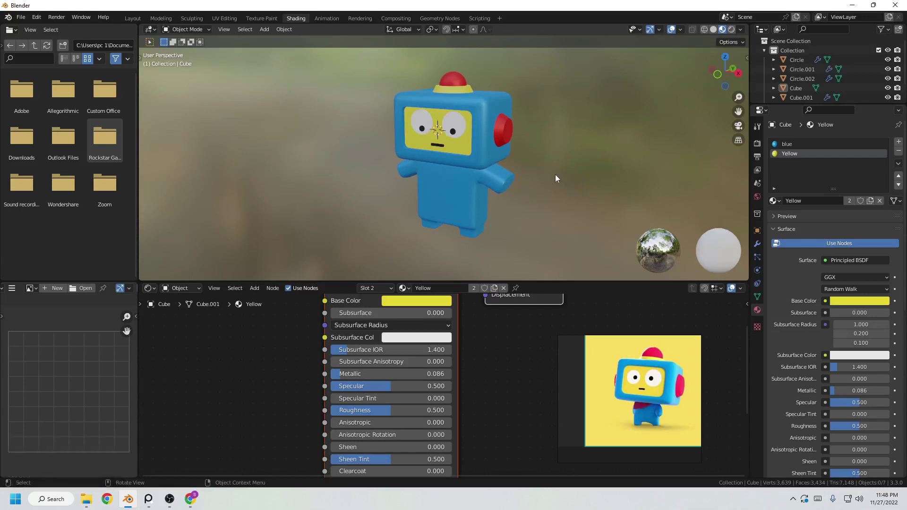
click(491, 187)
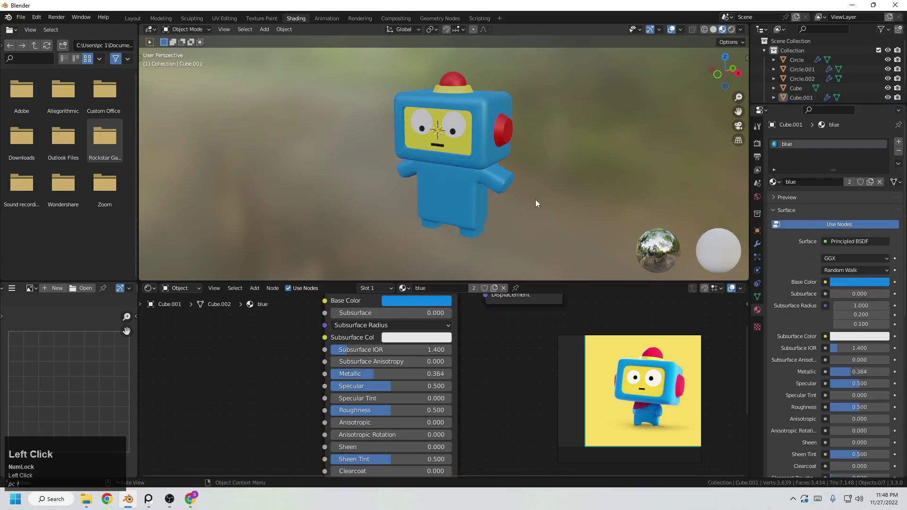